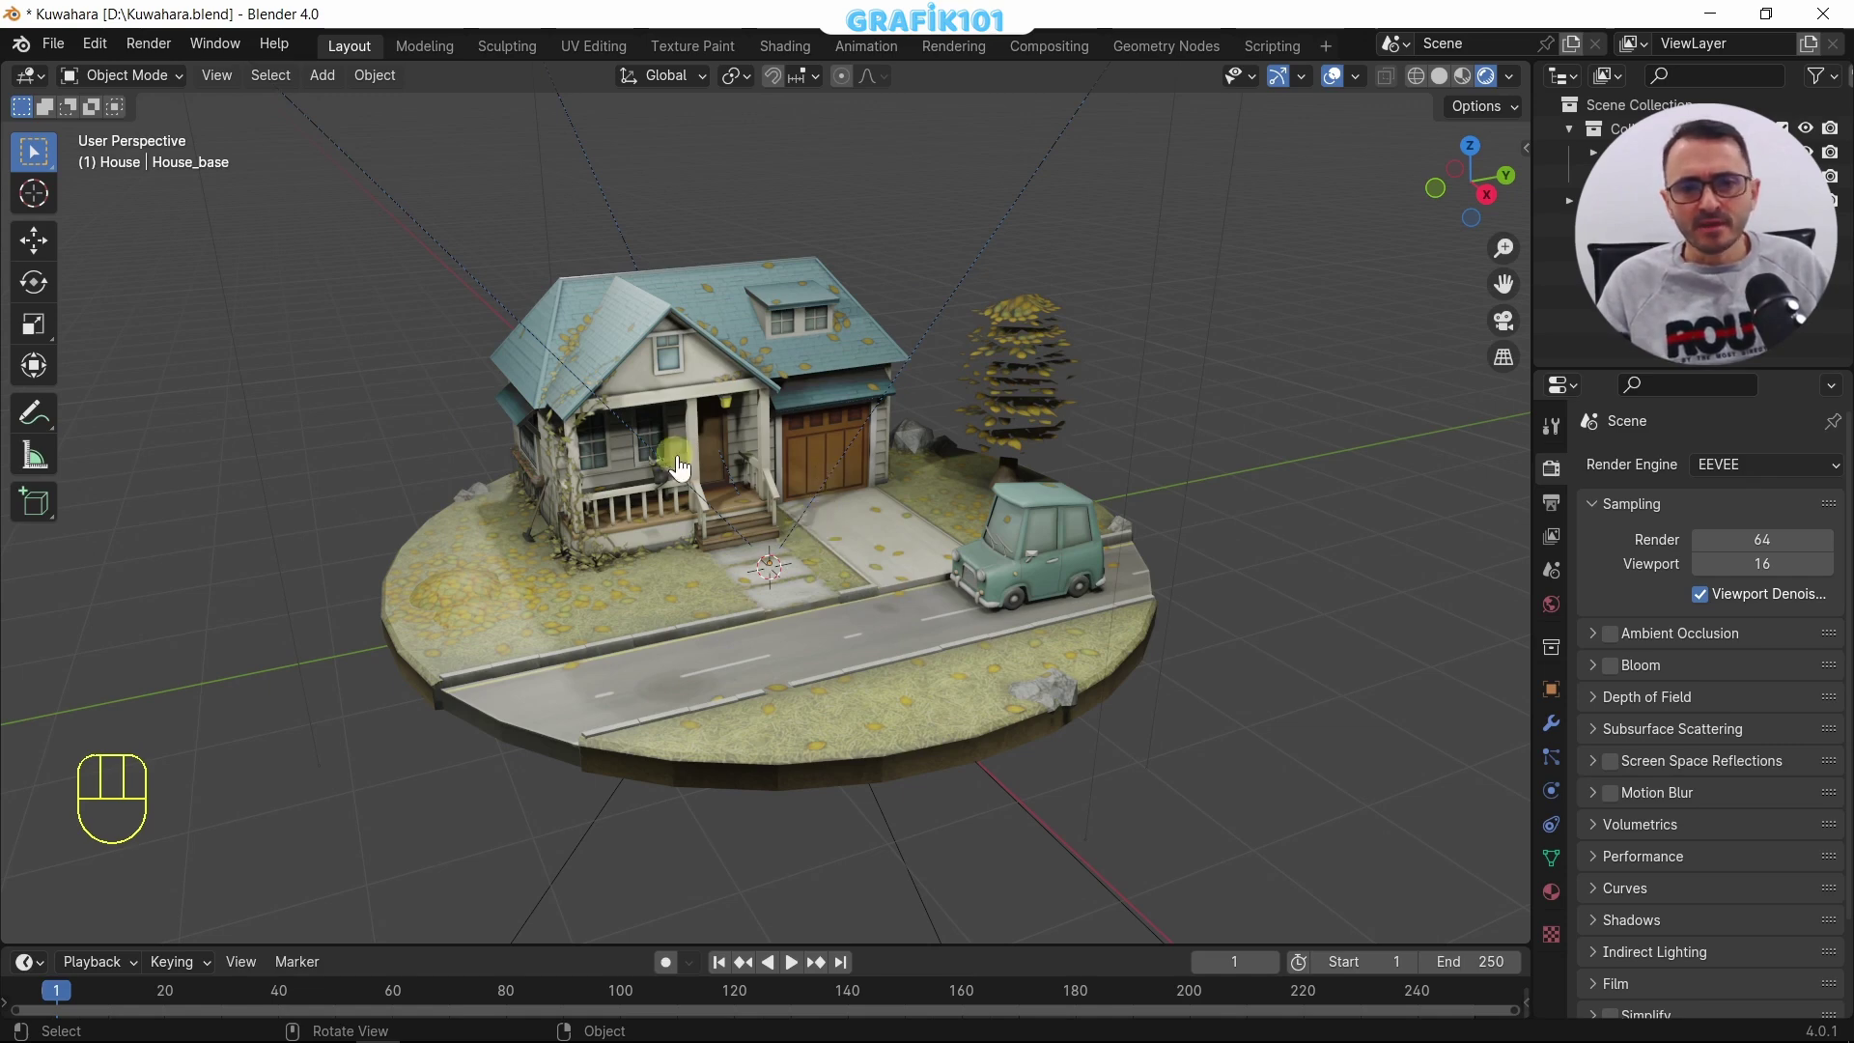
Step: Switch to Cycles GPU rendering with rendered shading and select the camera aligned to the view
drag(1769, 484, 886, 580)
drag(867, 580, 893, 560)
drag(880, 561, 868, 556)
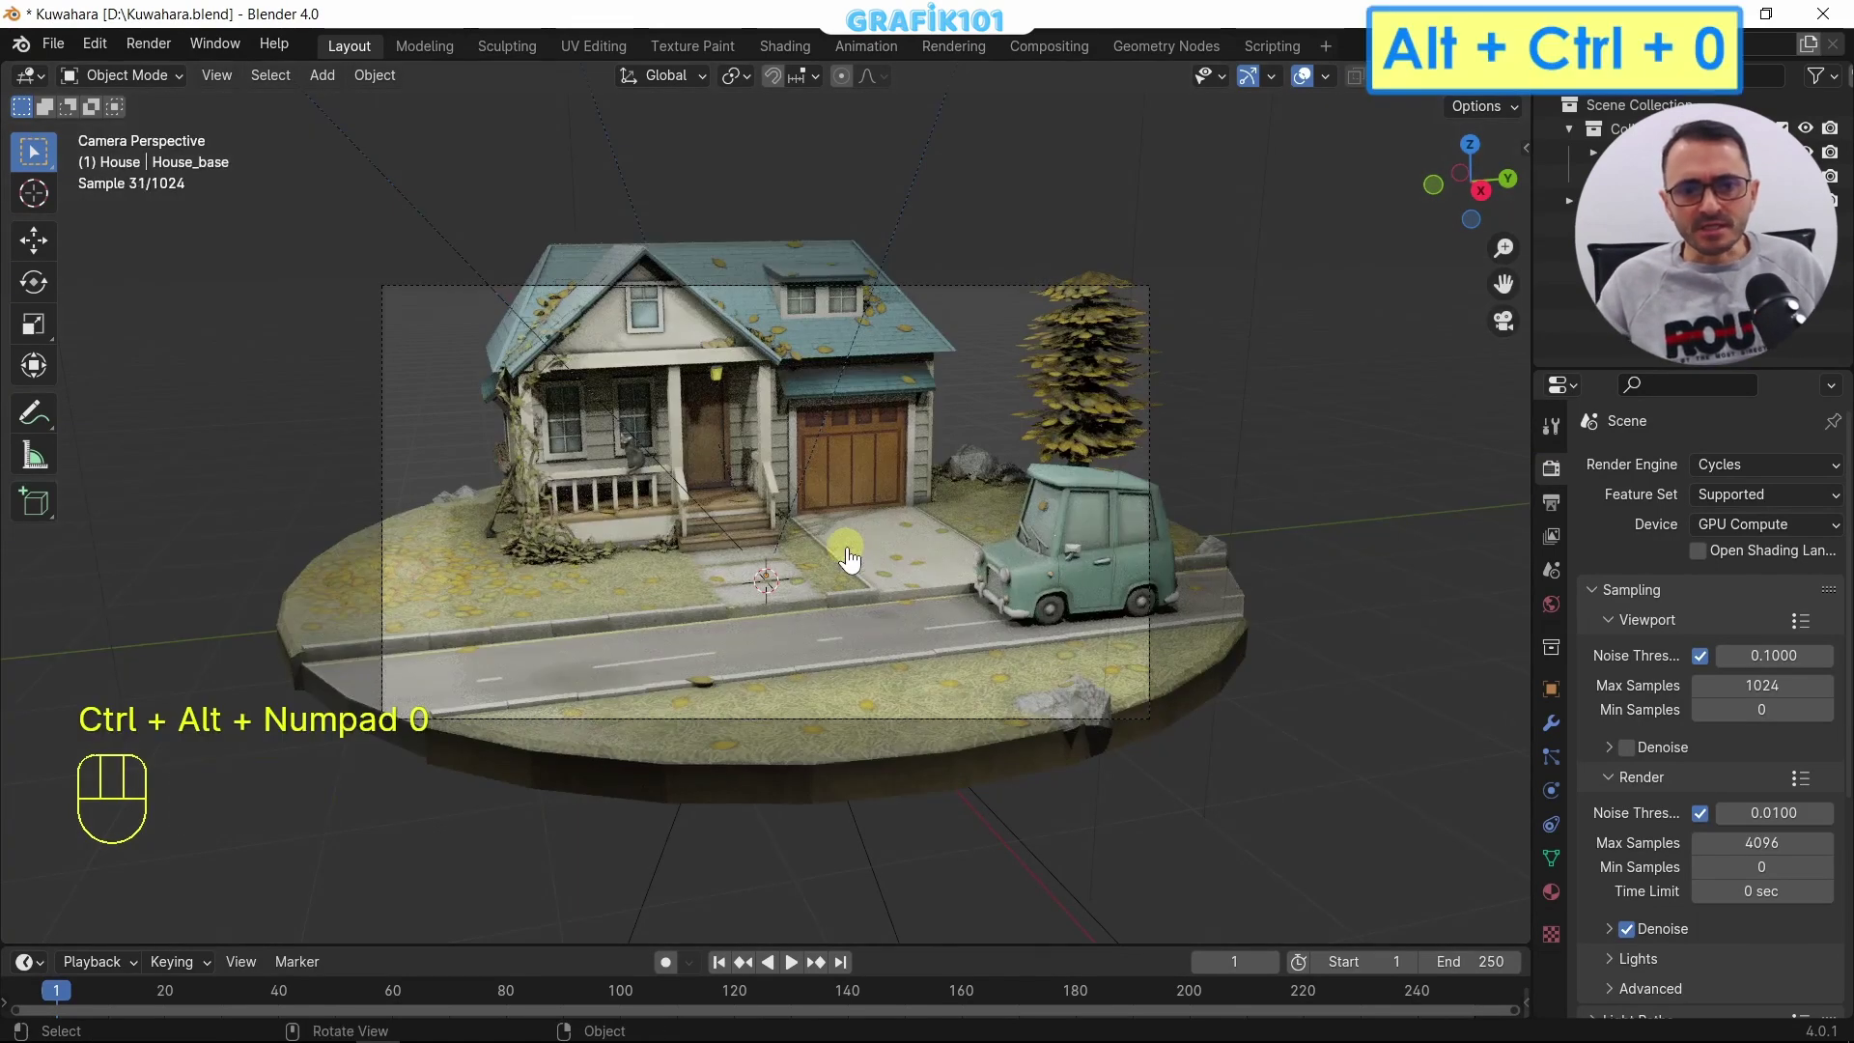
click(942, 727)
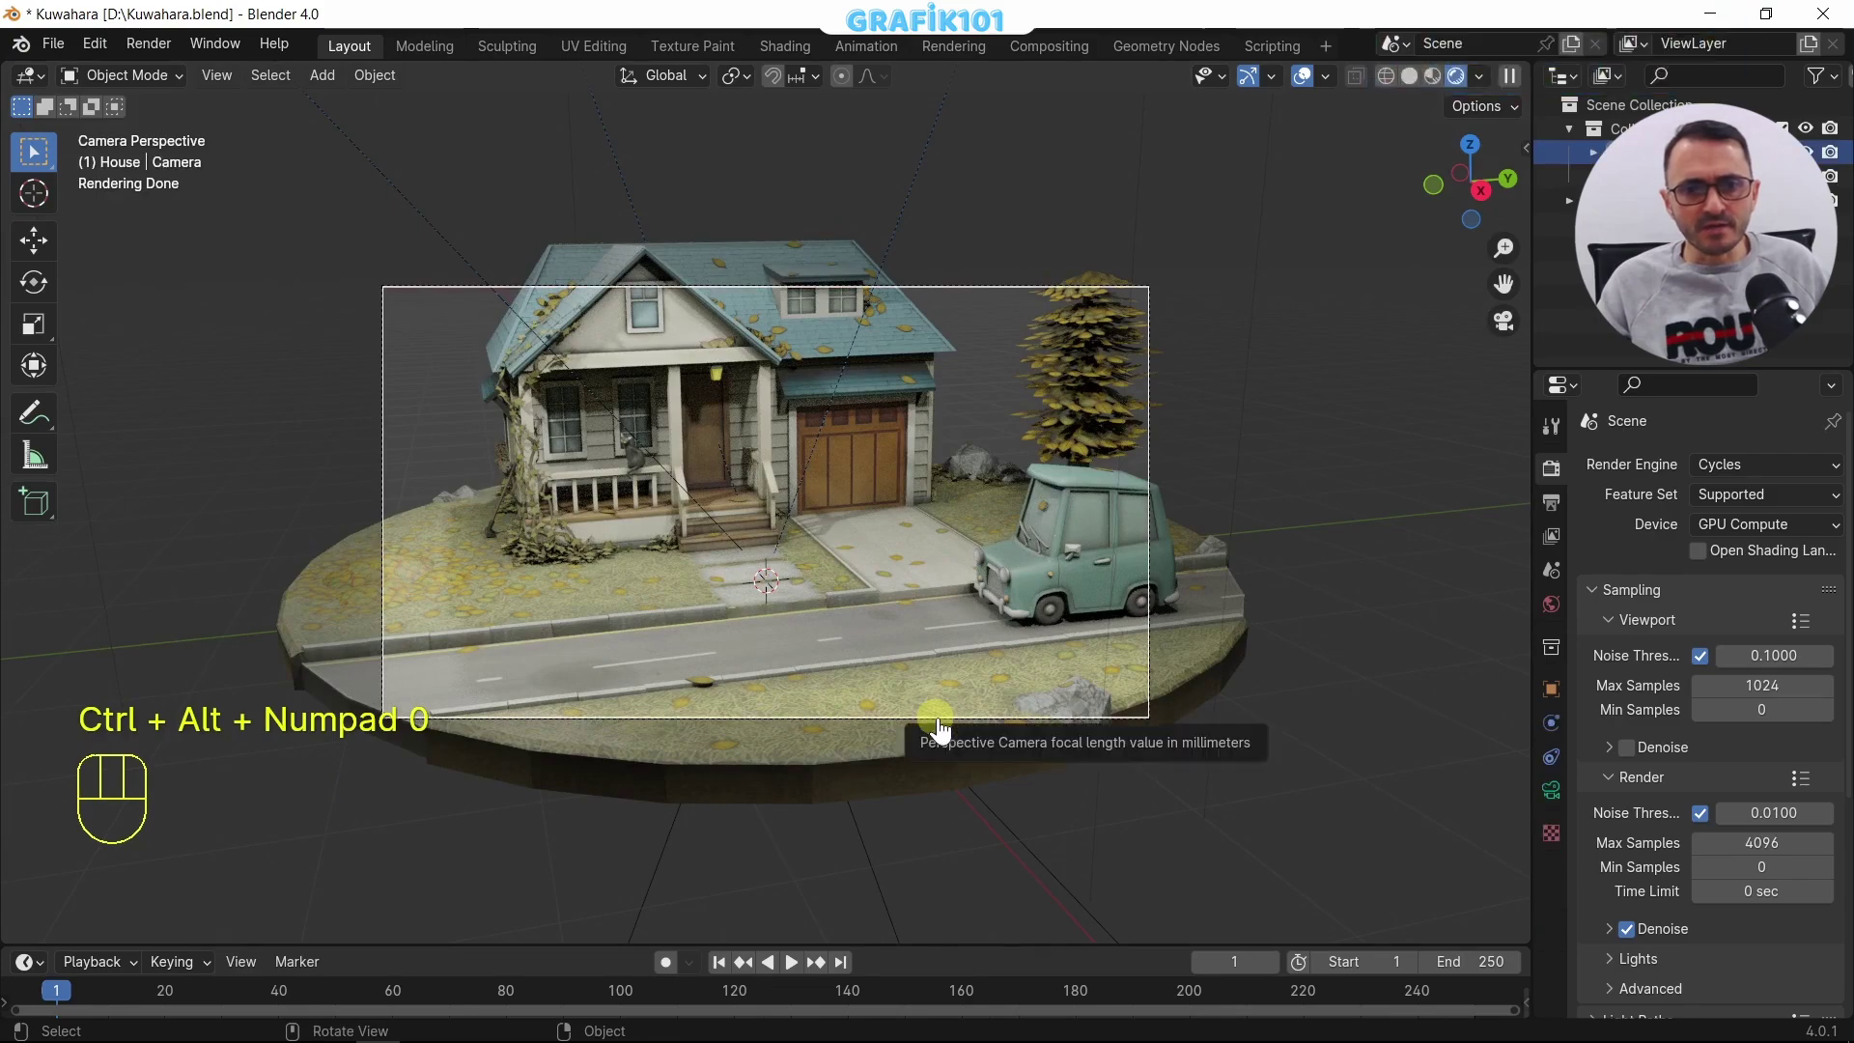
Step: Move the camera back so the whole diorama fits in its frame
key(g)
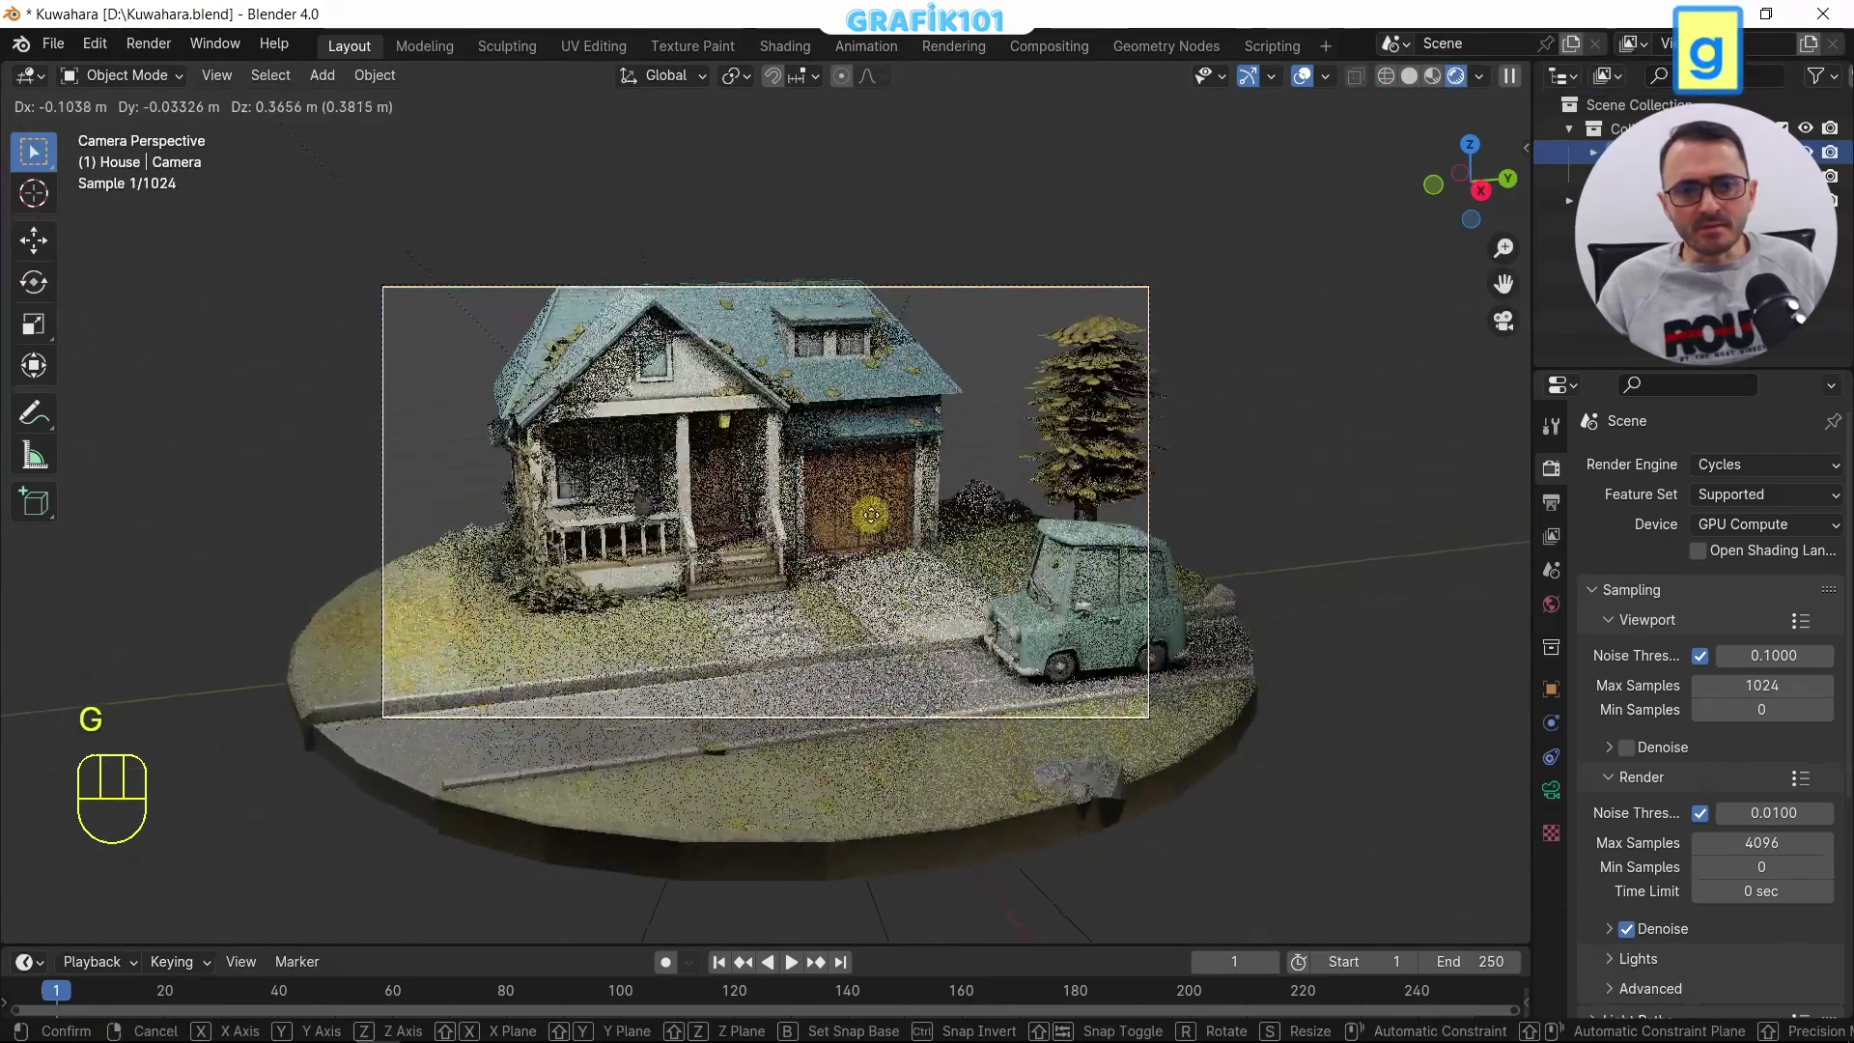
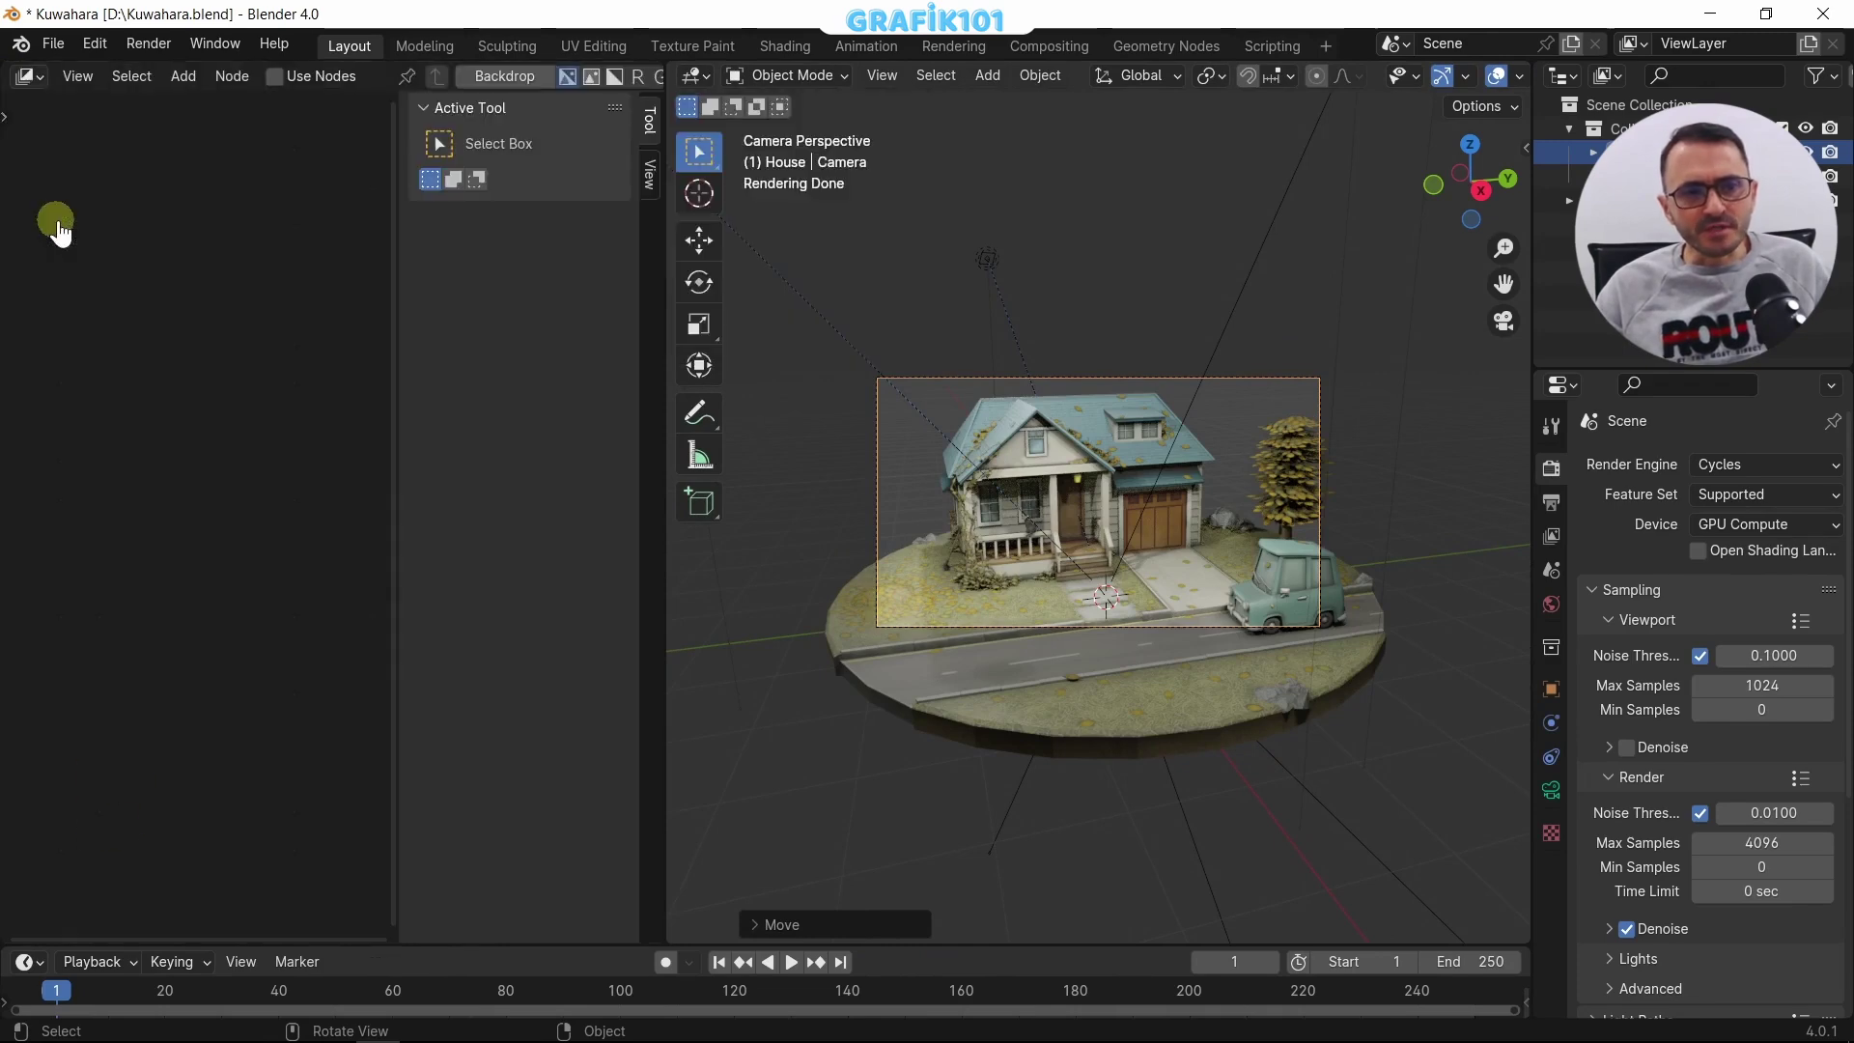
Step: Enable Use Nodes in the Compositor, linking Render Layers to Composite
click(393, 411)
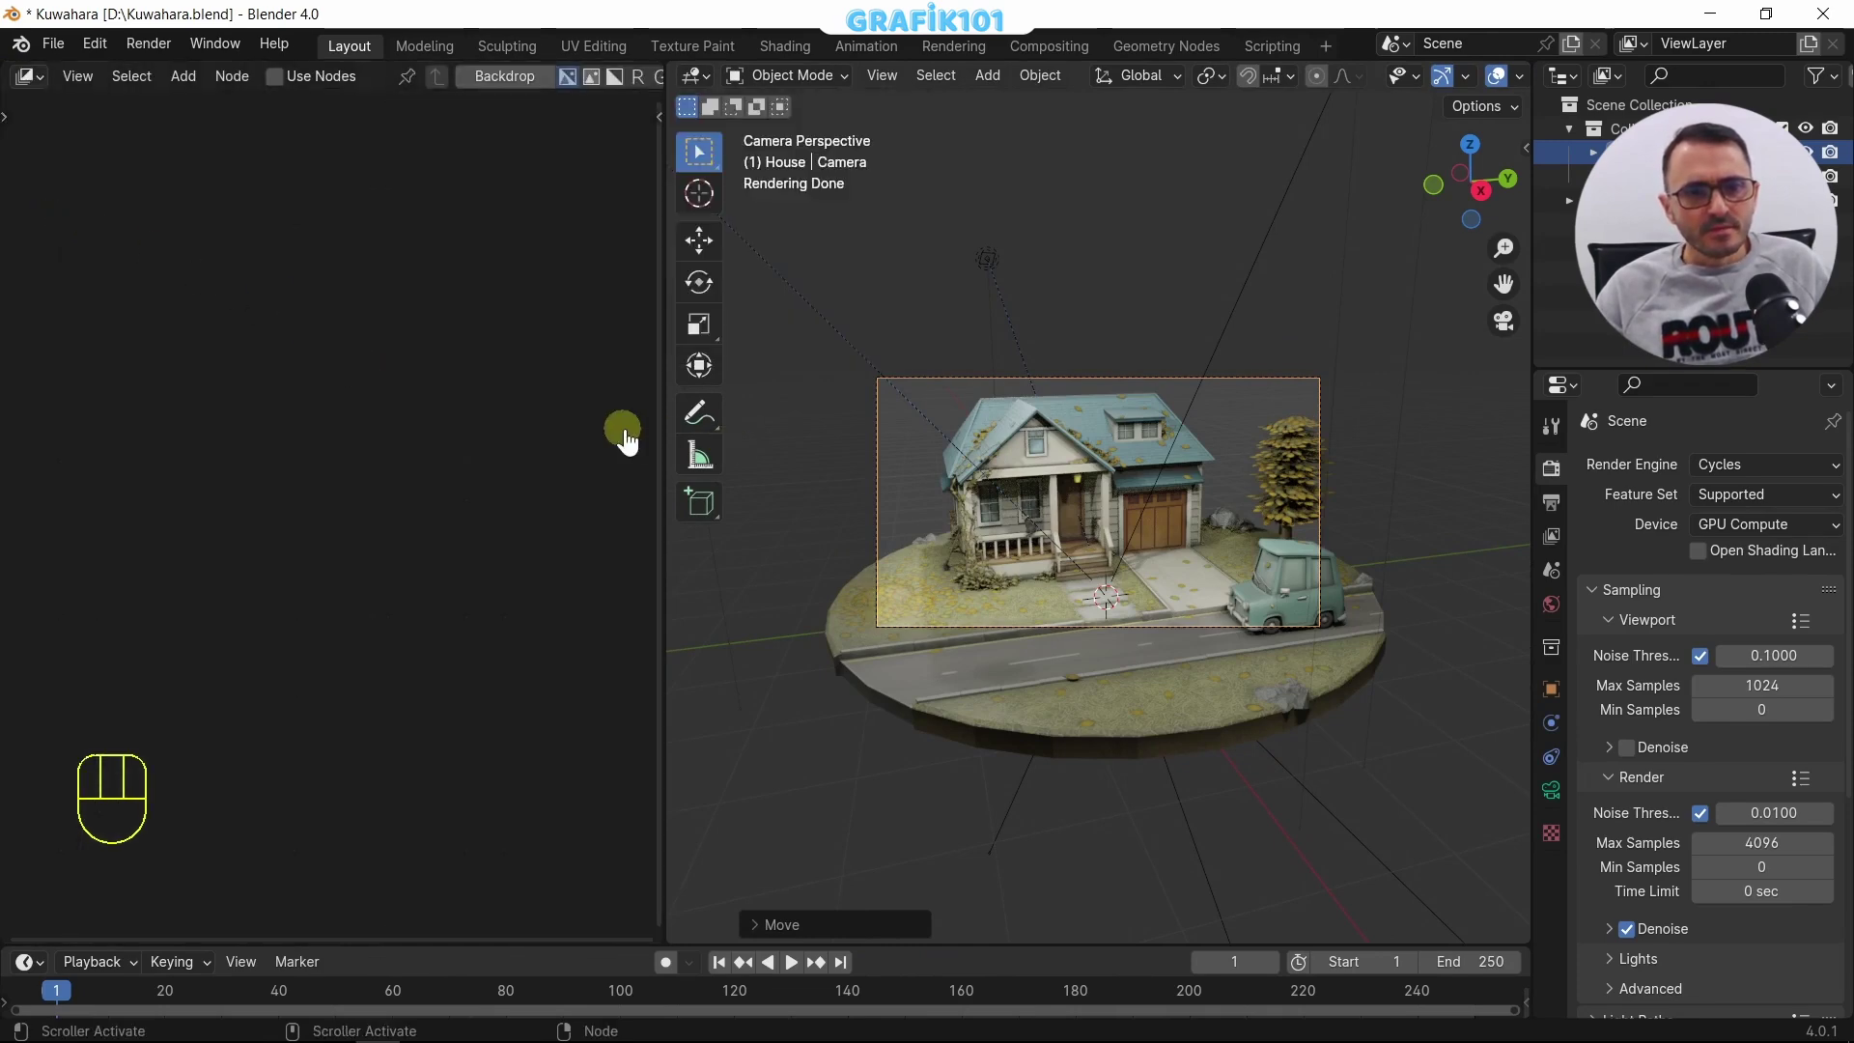
click(284, 94)
middle_click(394, 566)
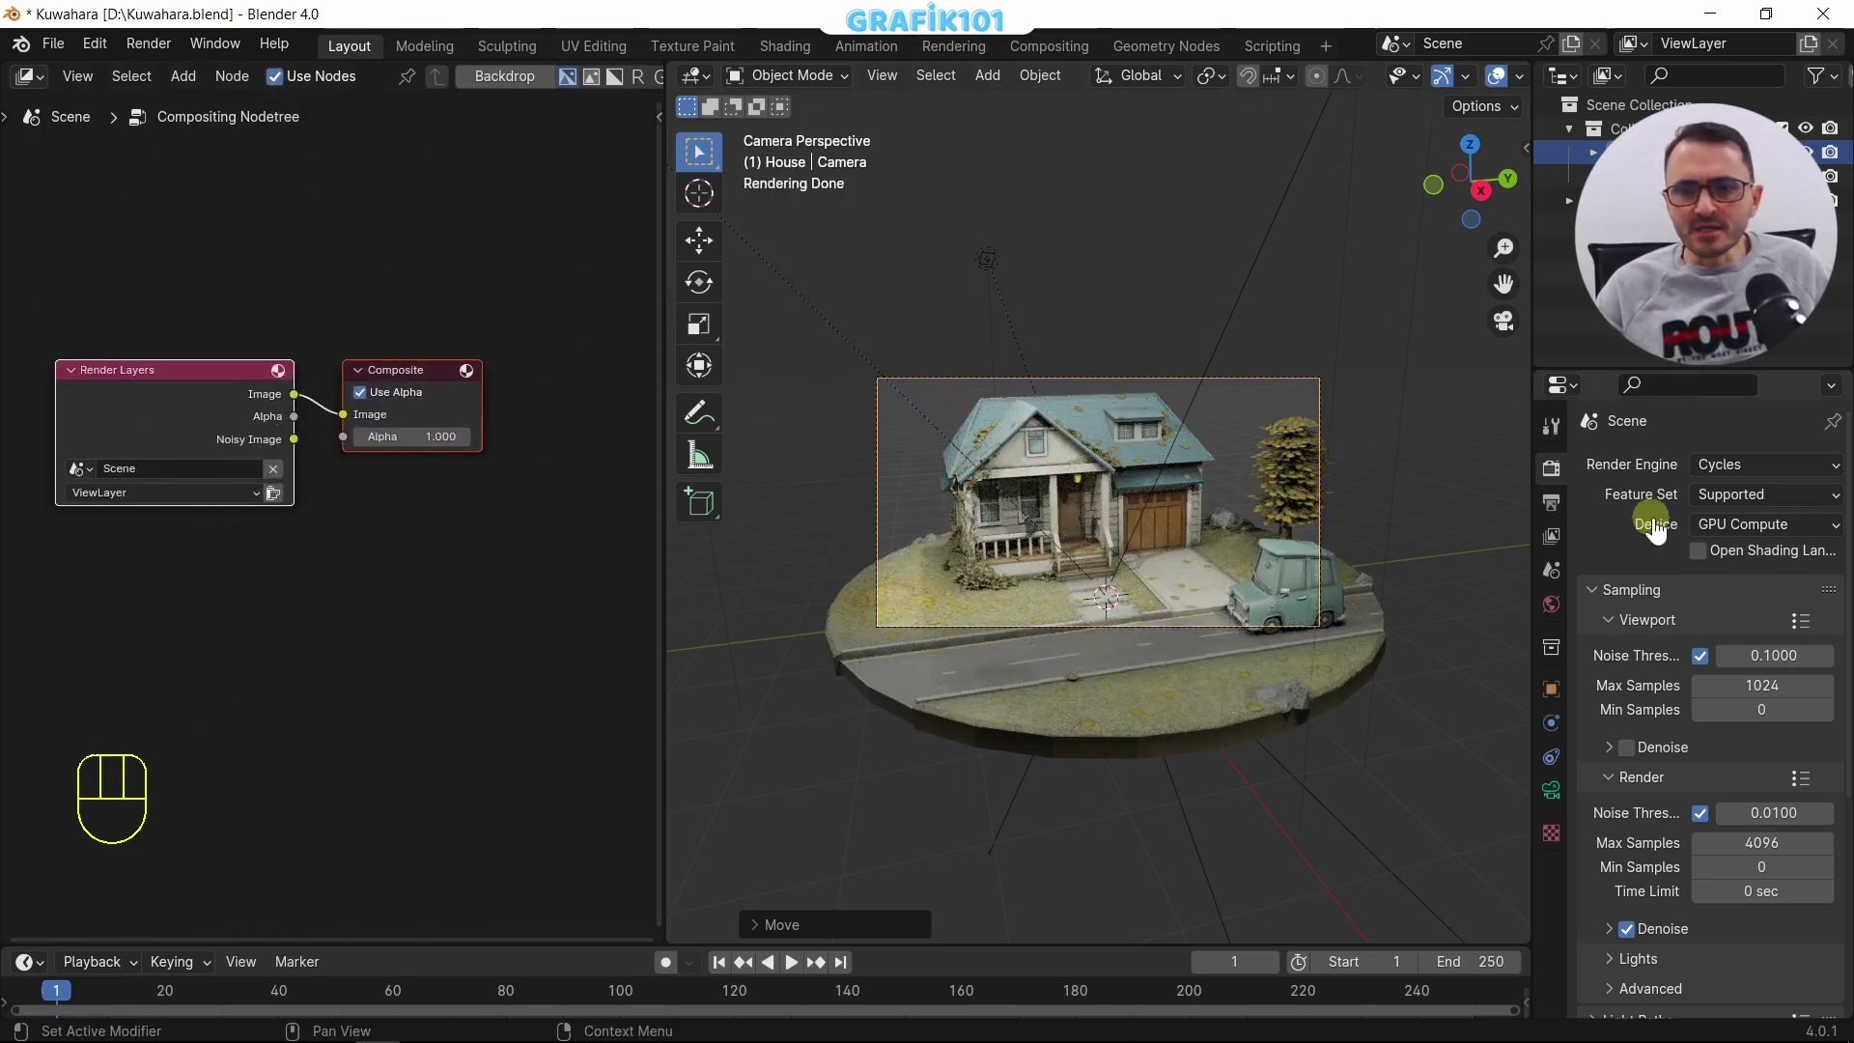
Step: Lower final render Max Samples to 100 and turn off render denoising
drag(1760, 762, 1634, 846)
key(KP_0)
click(1630, 851)
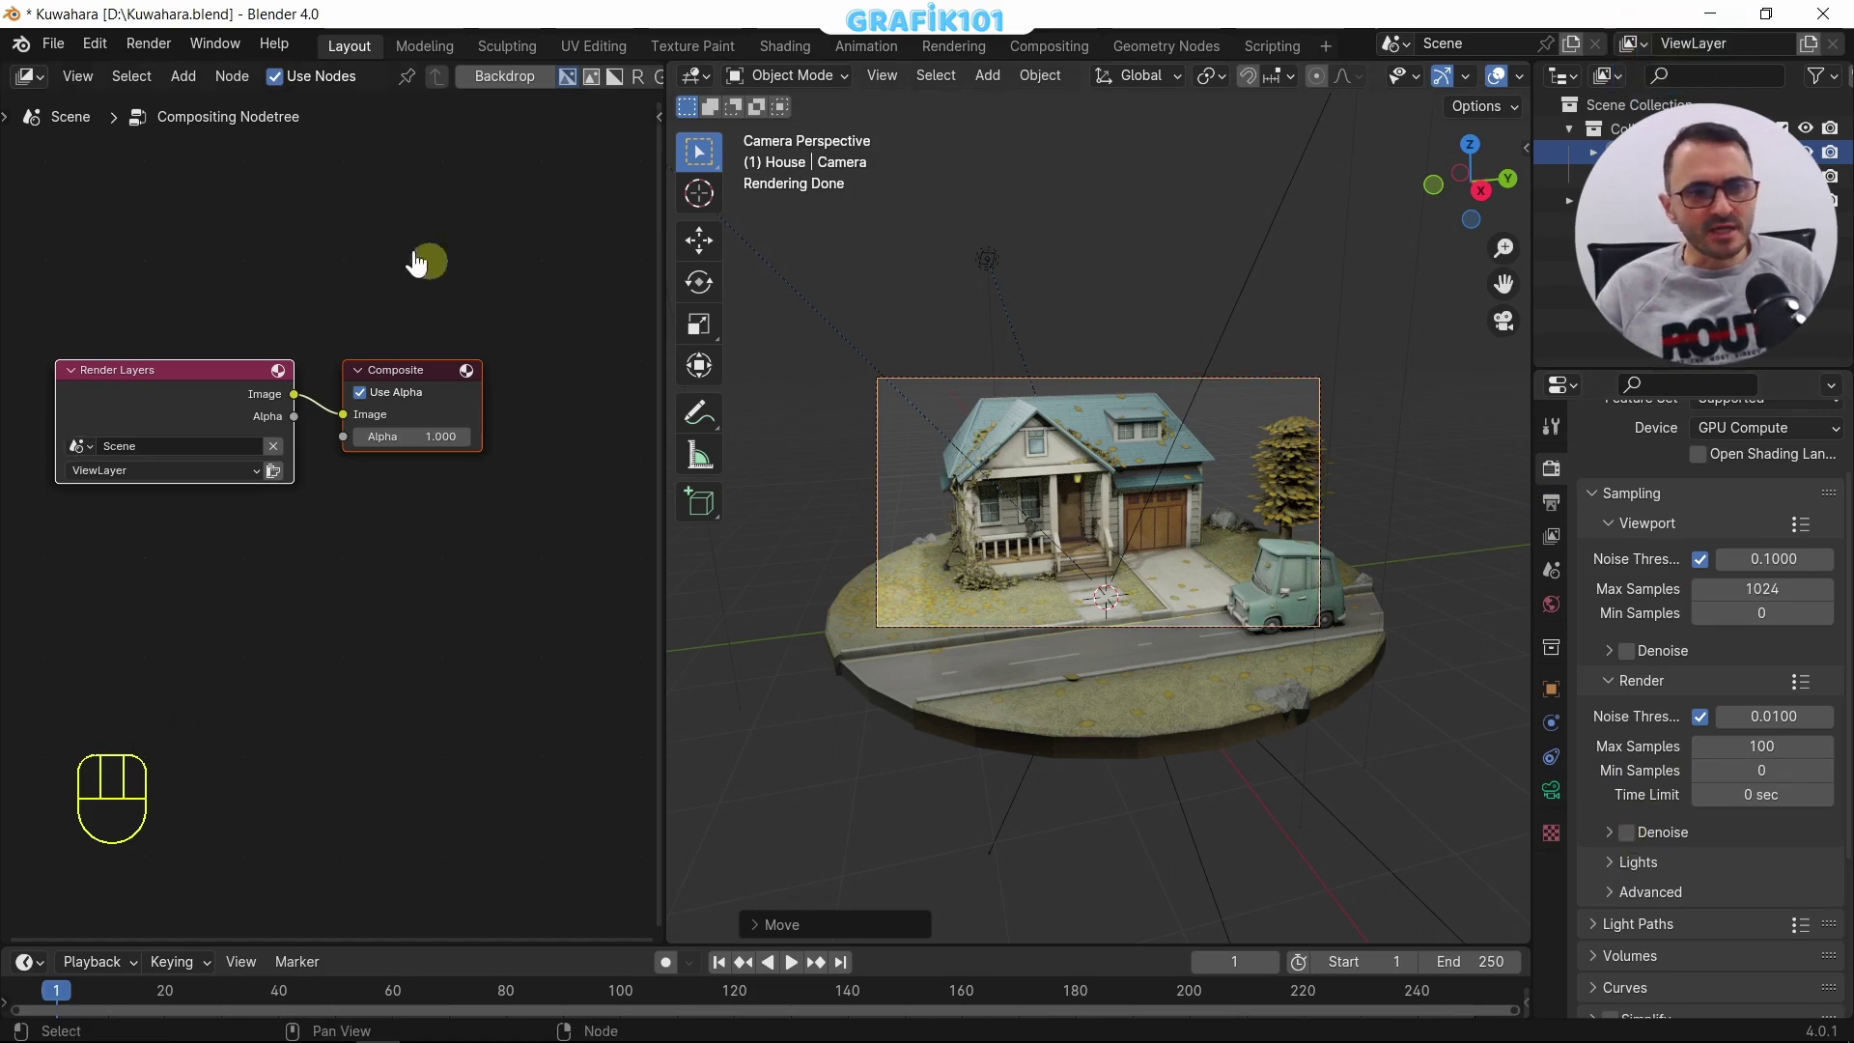
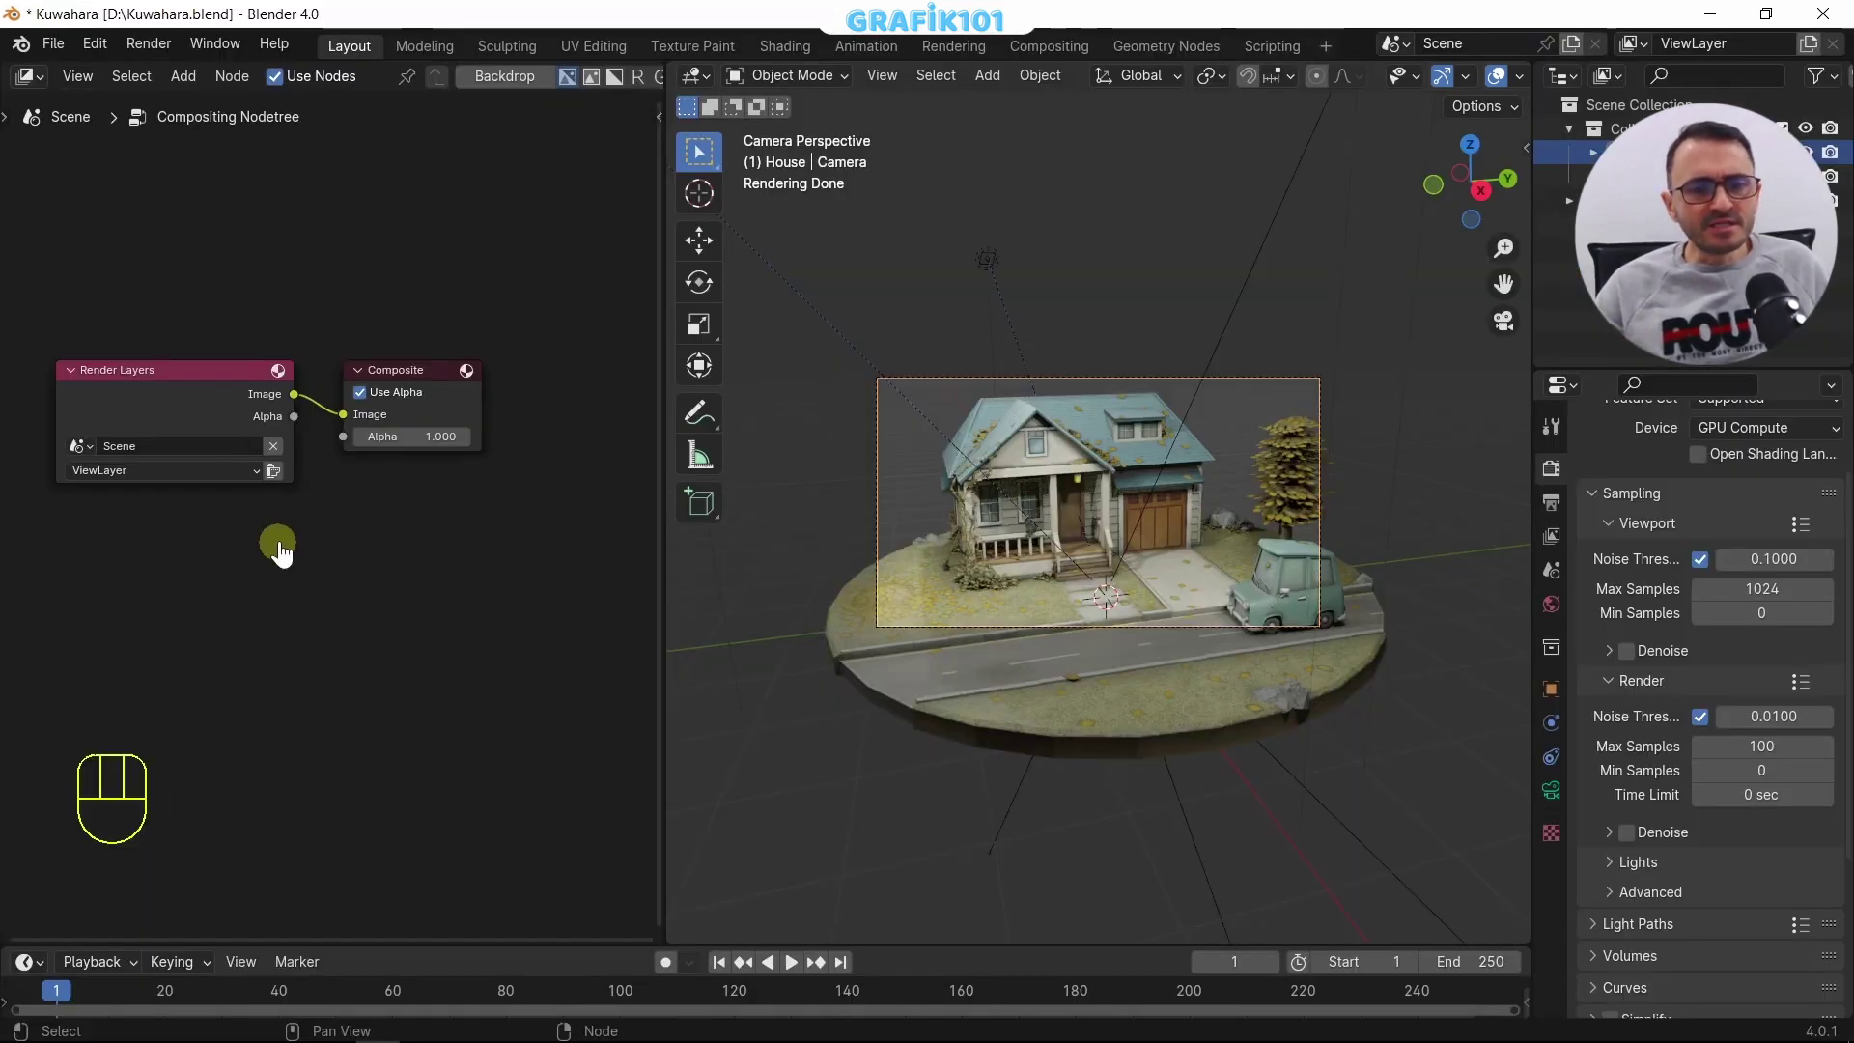
Step: Add a Kuwahara filter node between Render Layers and Composite, making room for it
key(s)
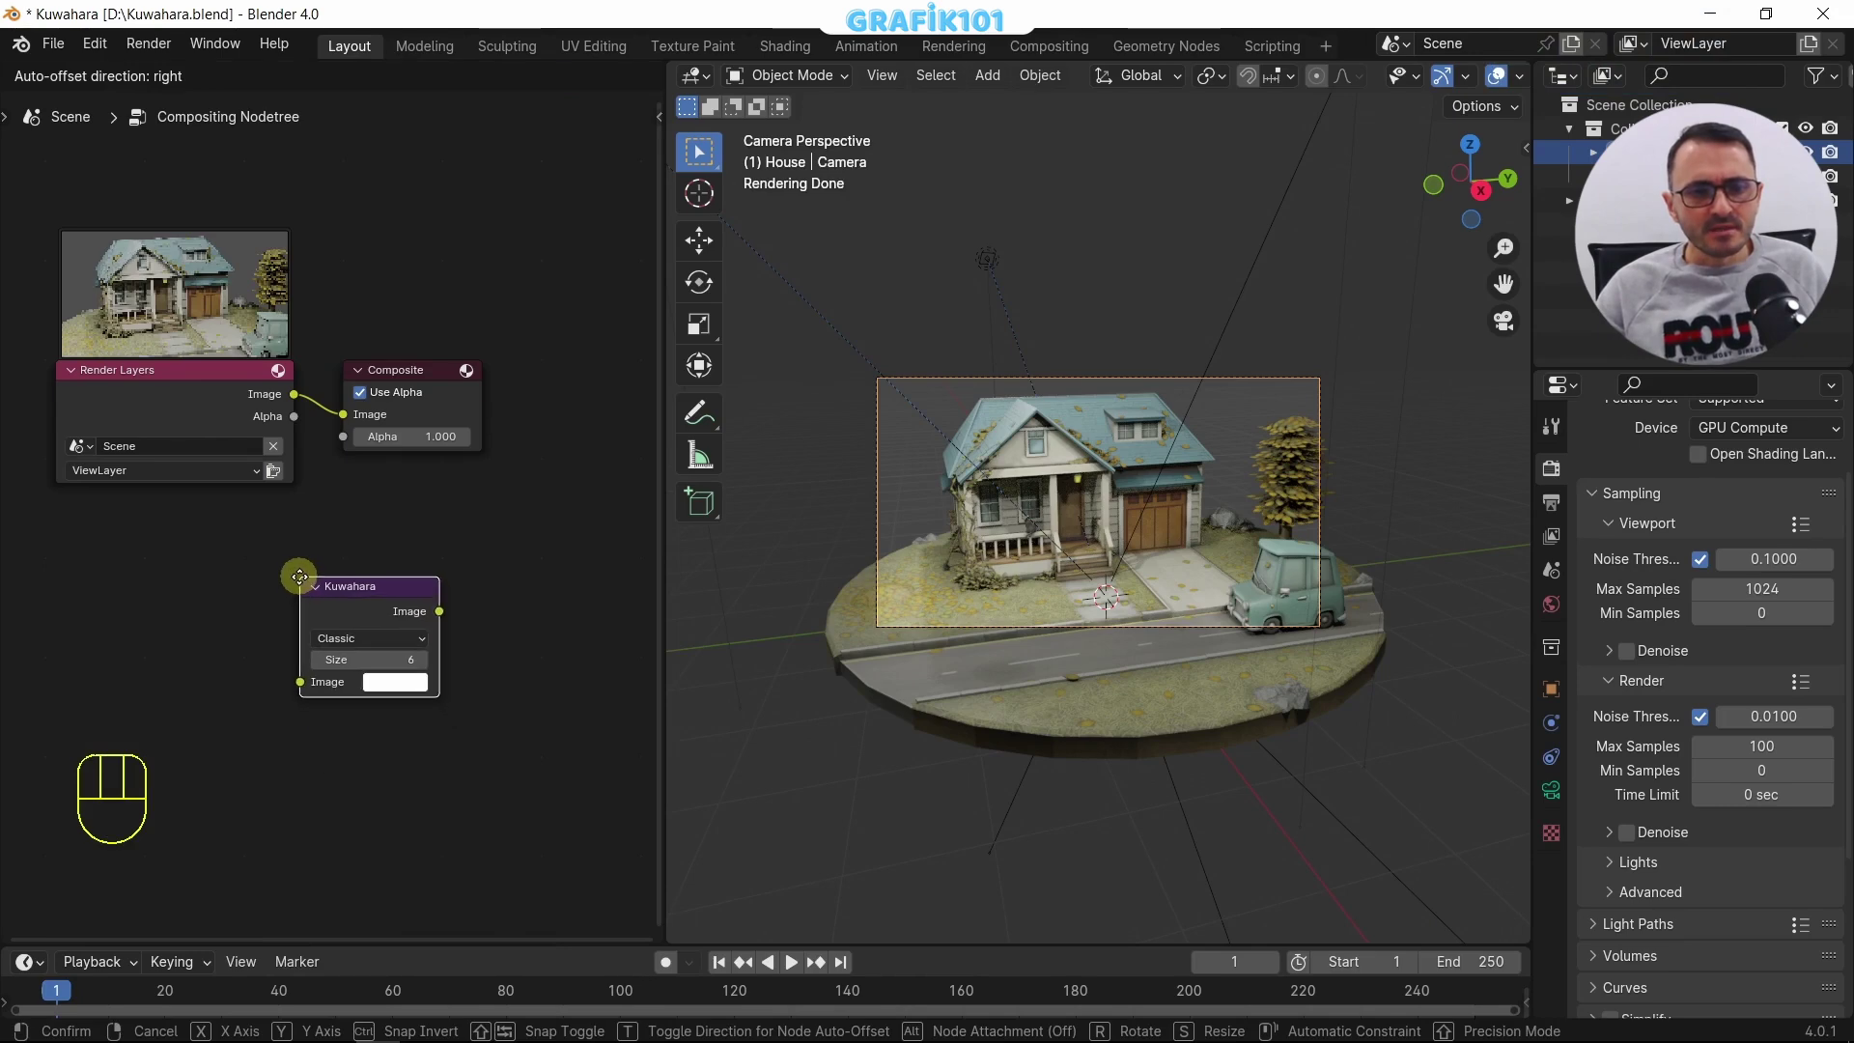
drag(215, 398, 137, 433)
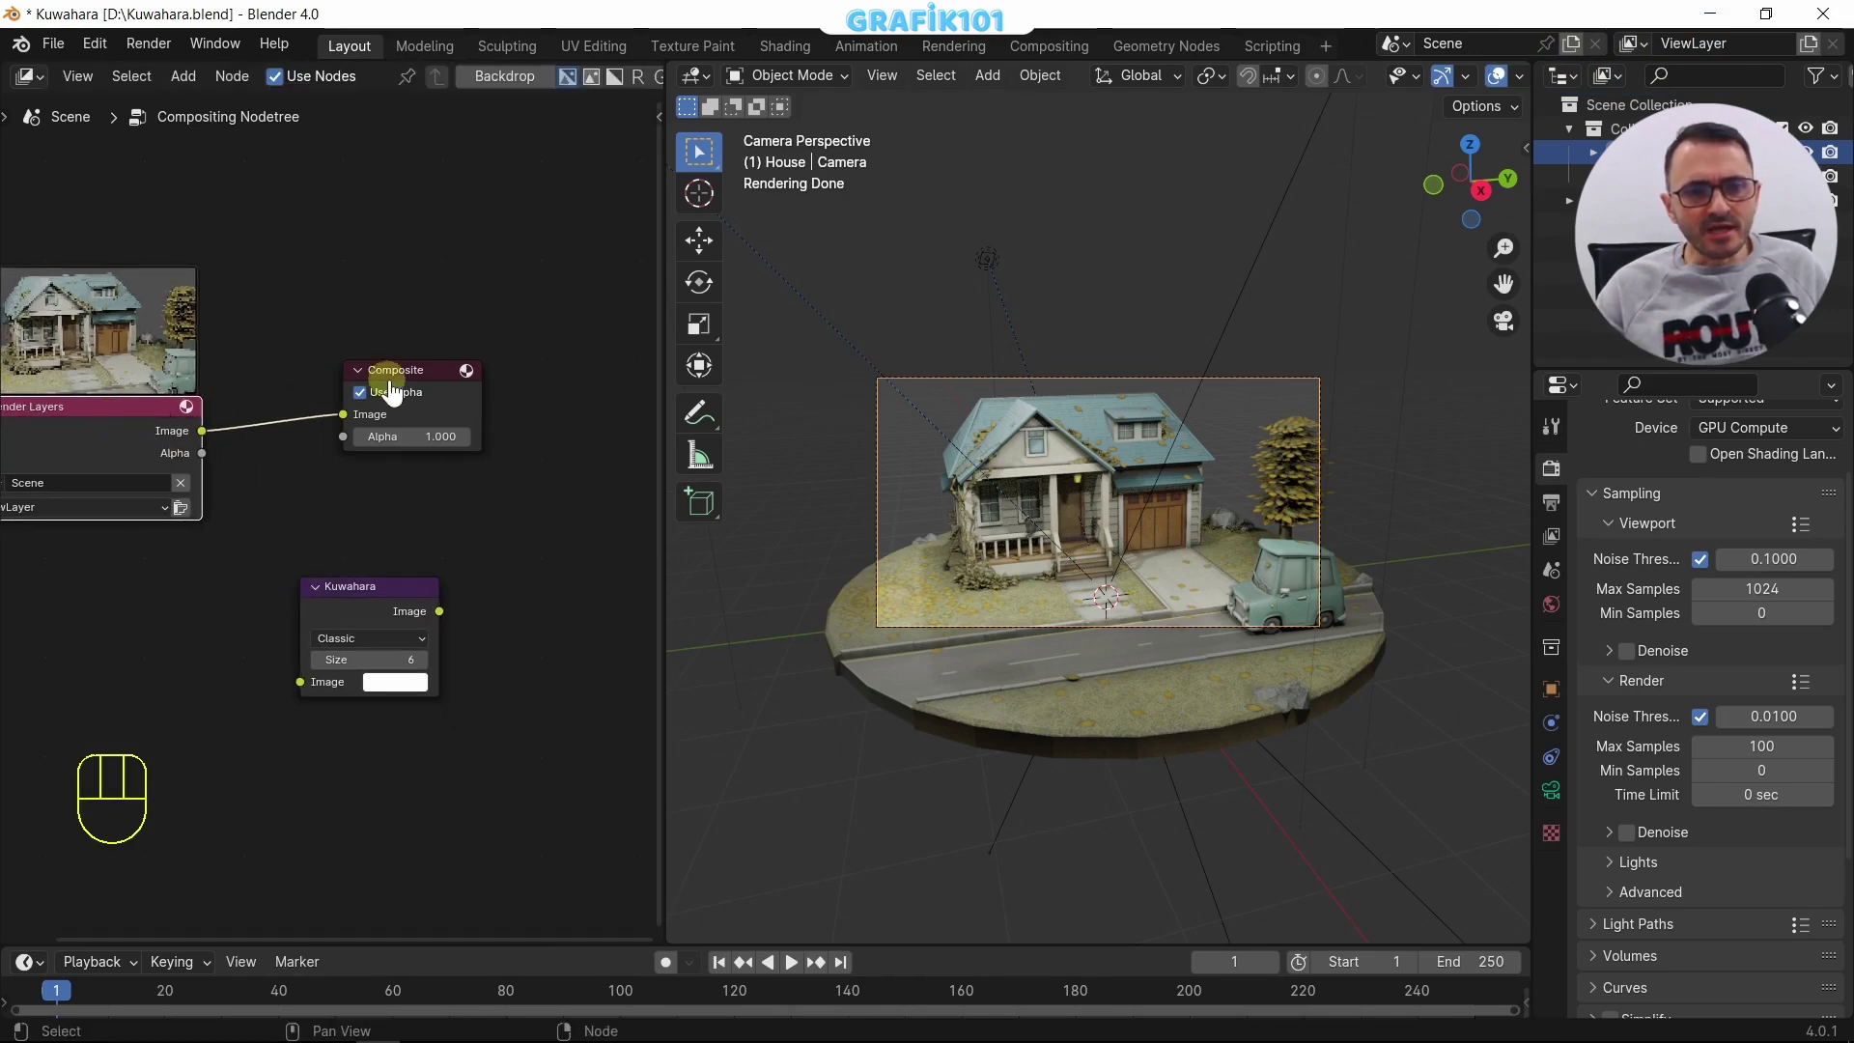
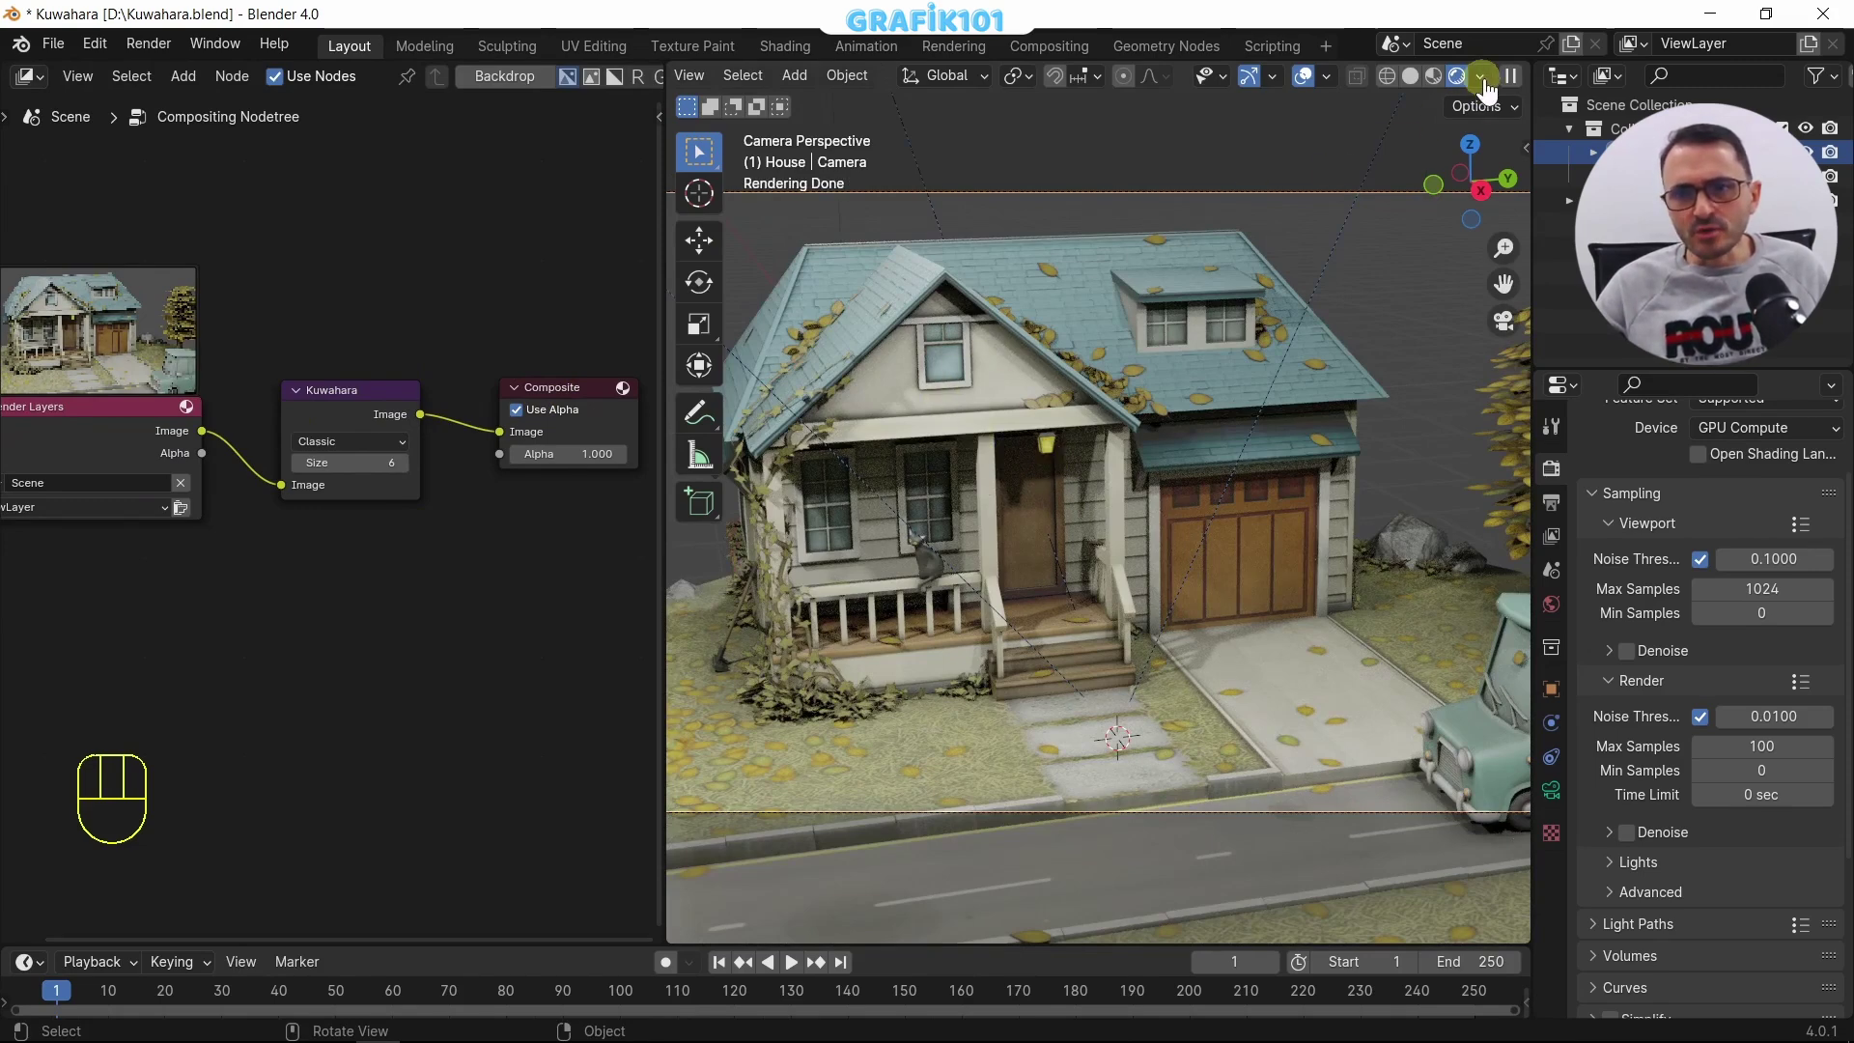
Step: Run the compositor live in the camera viewport
drag(1490, 95, 871, 449)
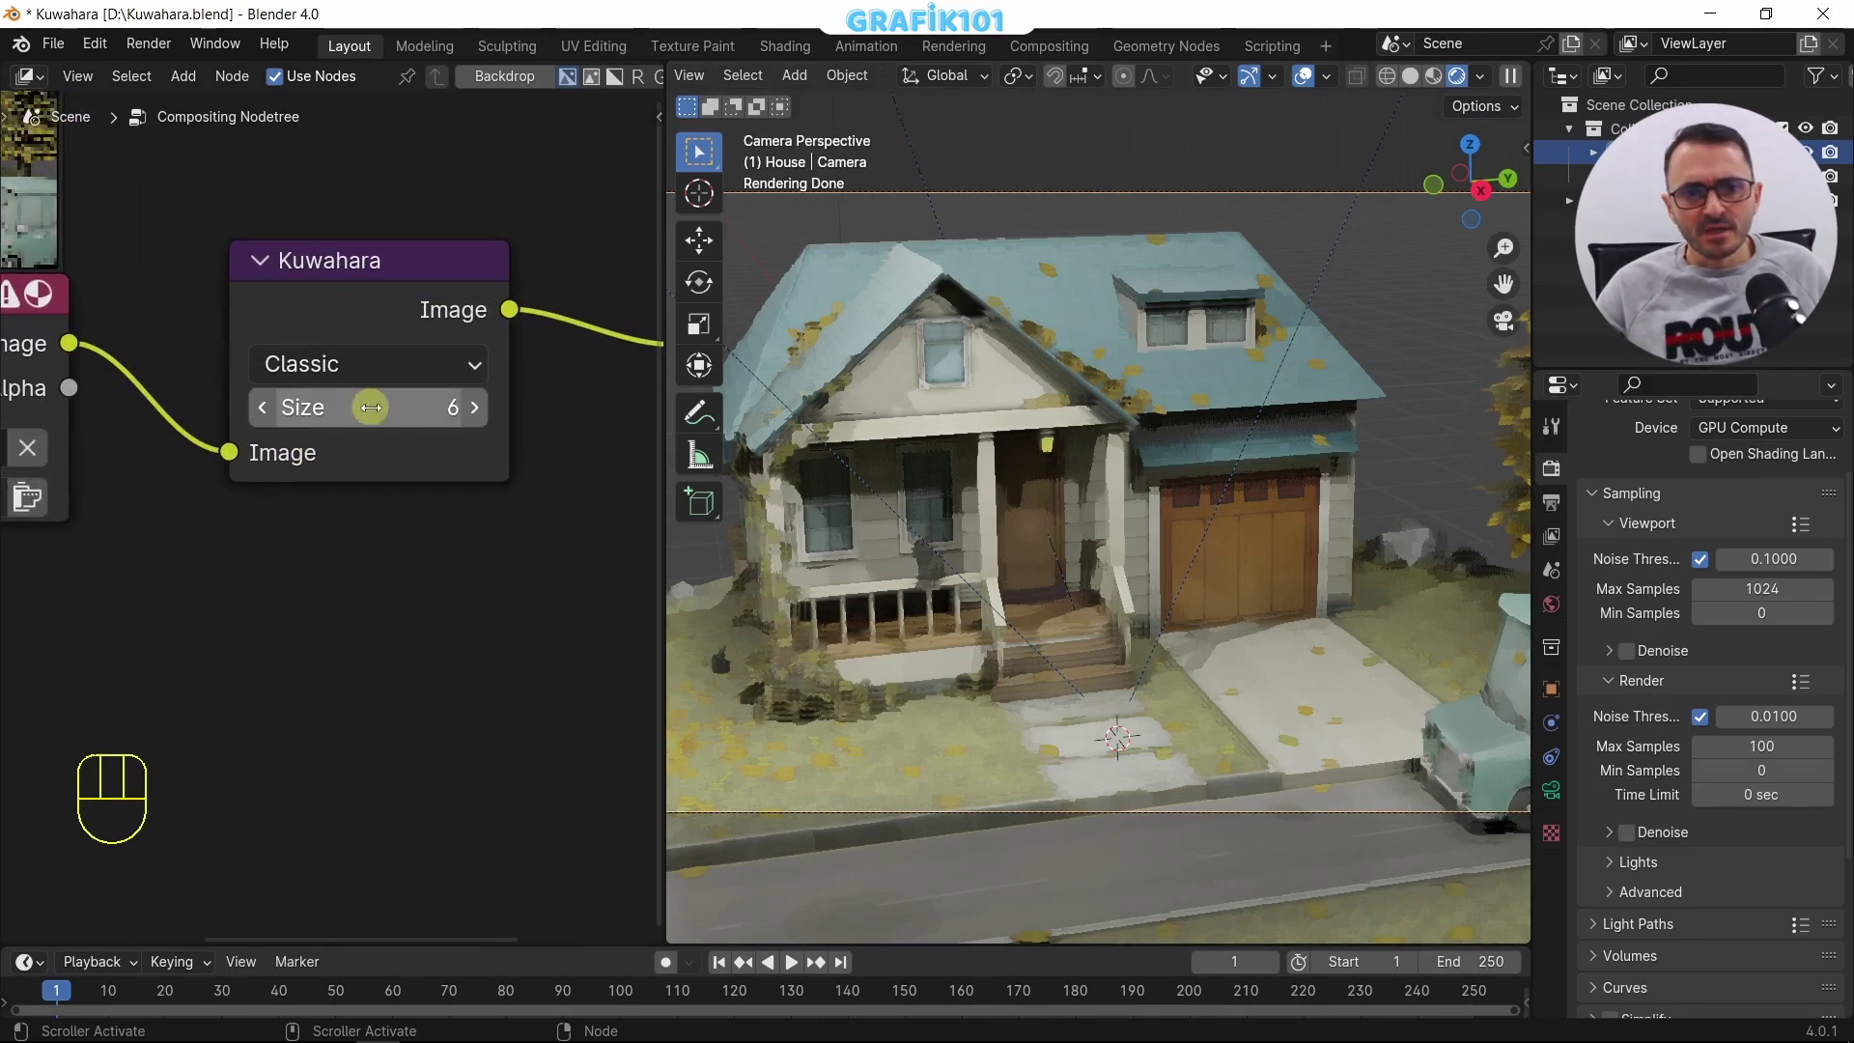
drag(335, 386, 368, 312)
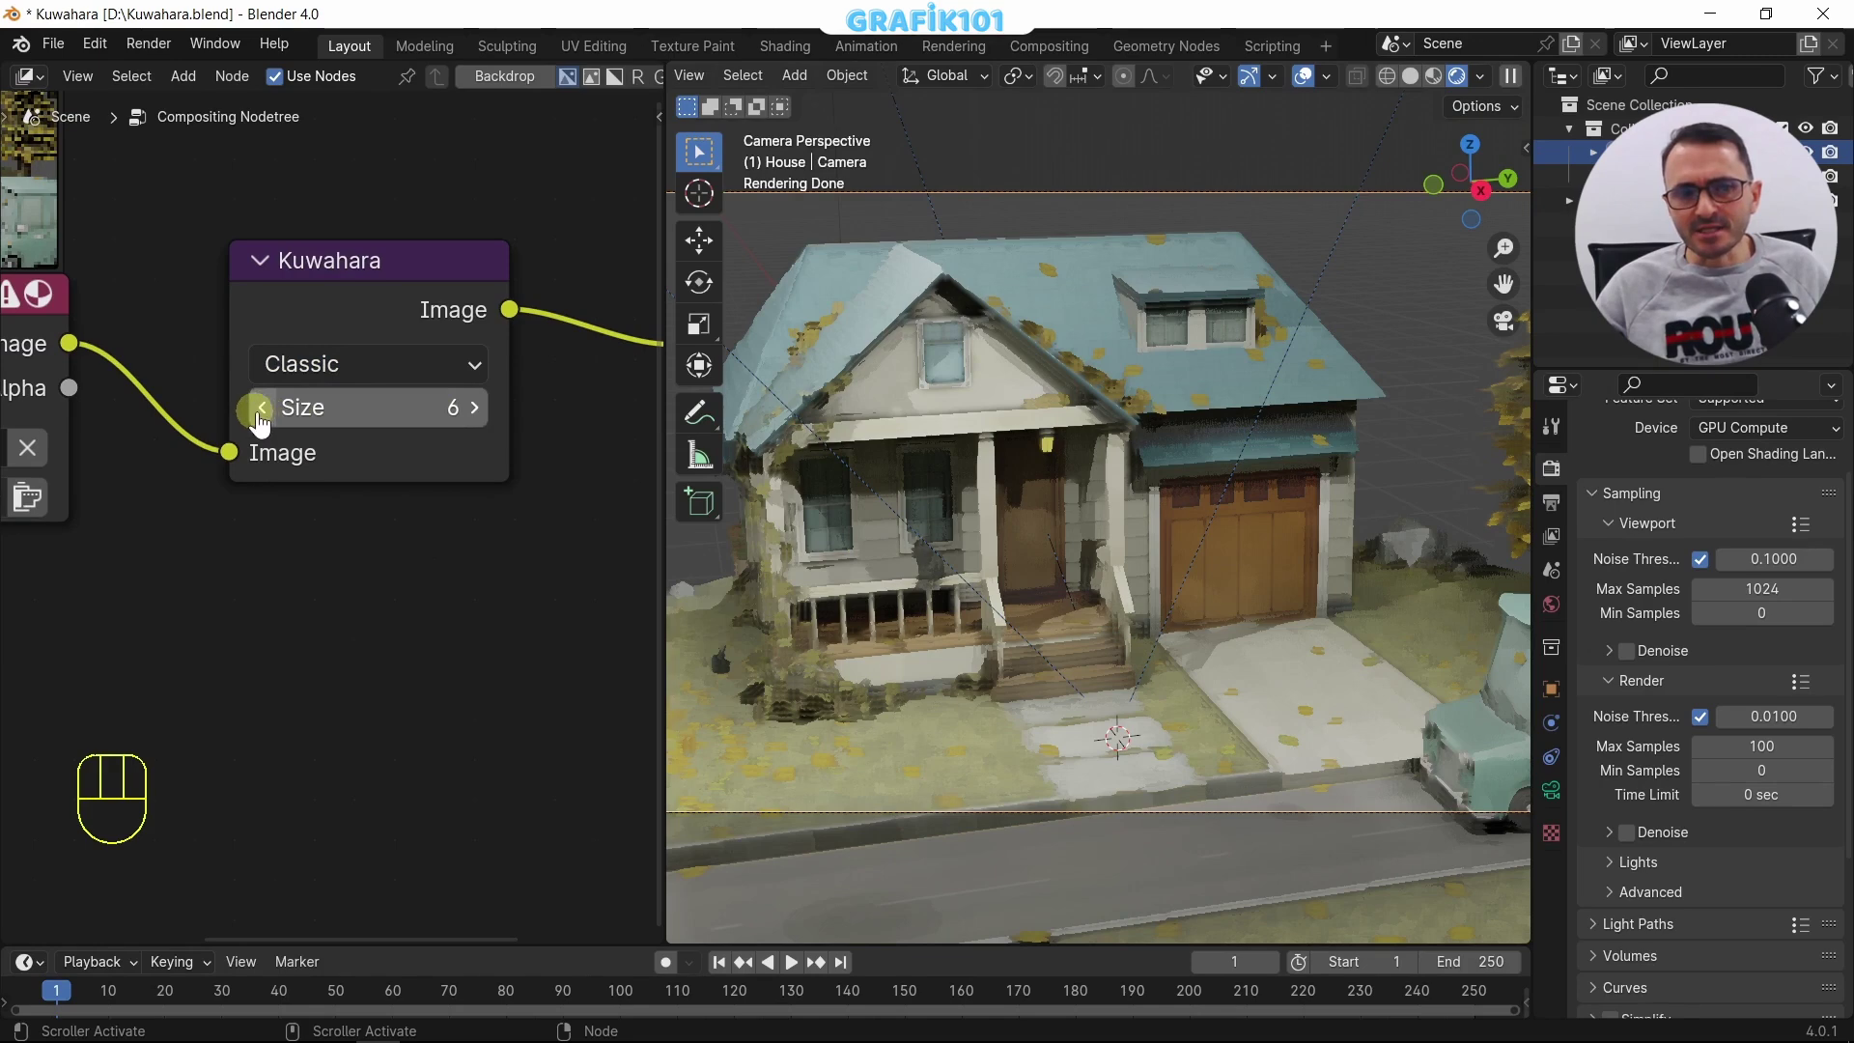
Step: Test the Classic Kuwahara size down to 1 and back up toward 4 for a blocky painted look
click(263, 429)
click(263, 429)
click(263, 429)
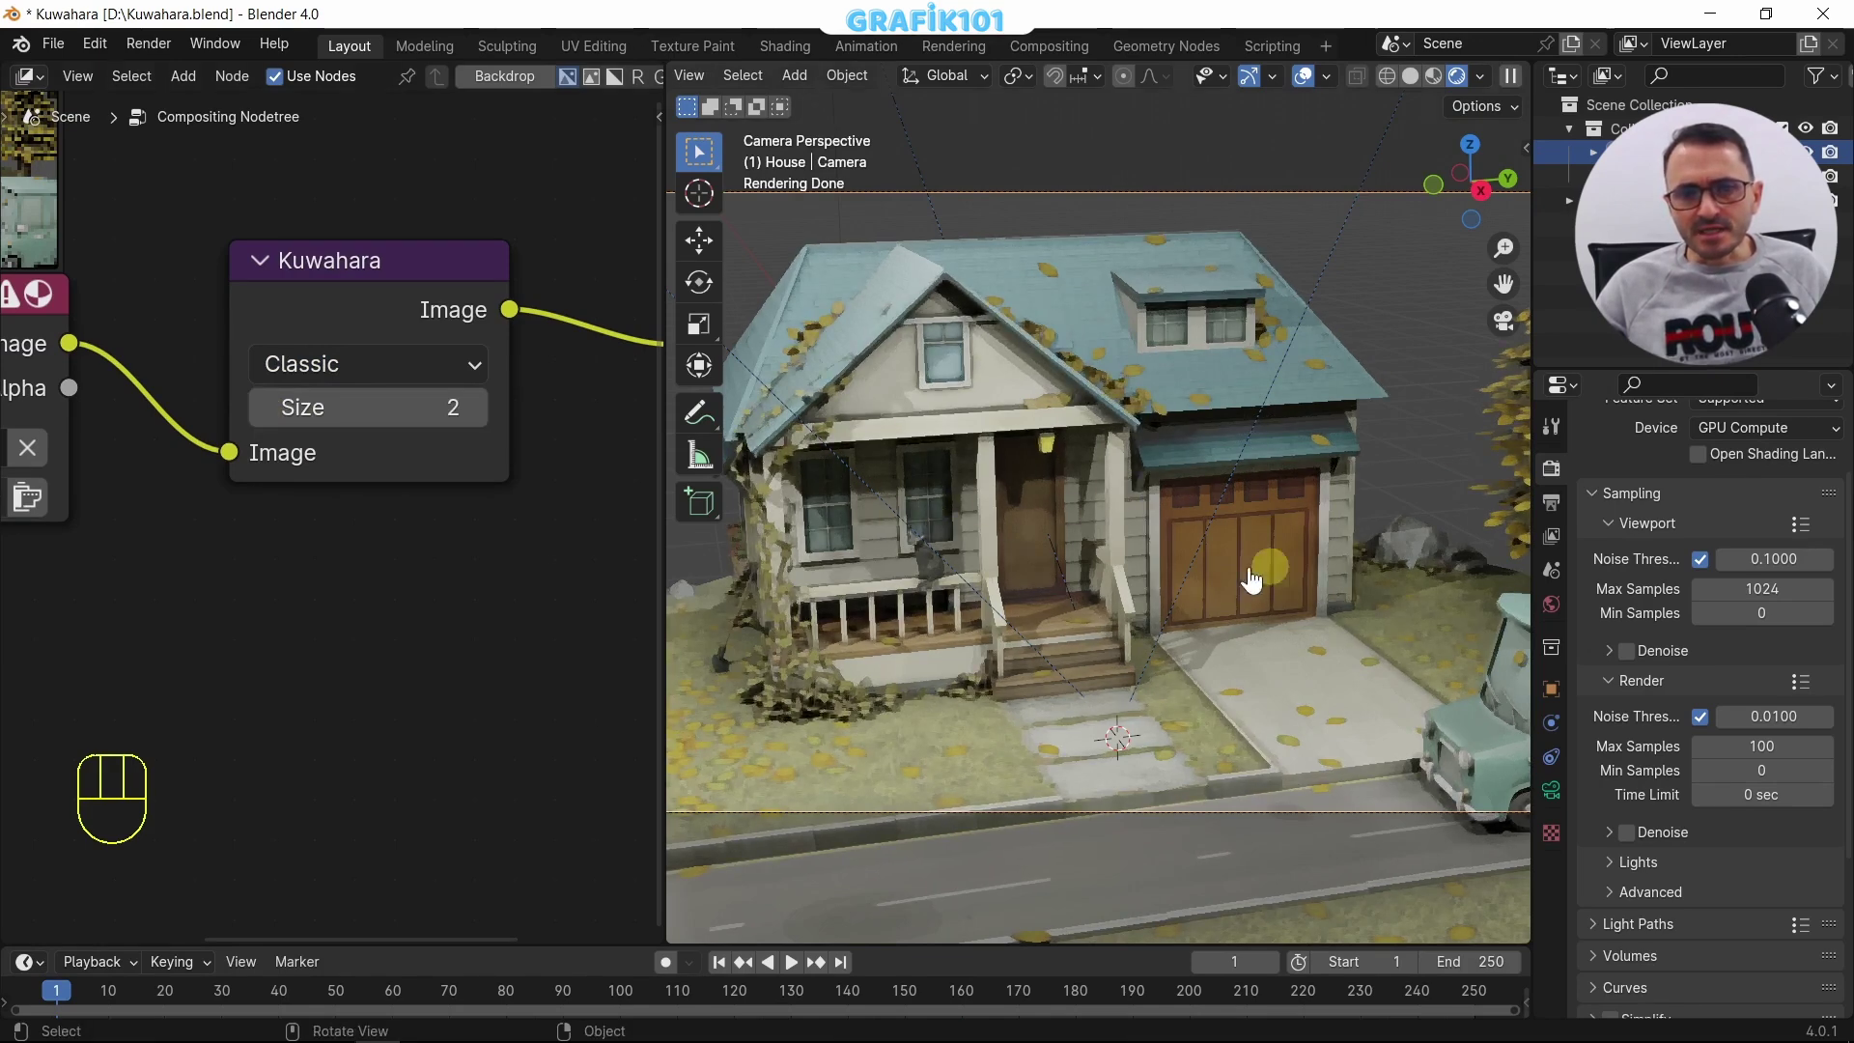
click(275, 424)
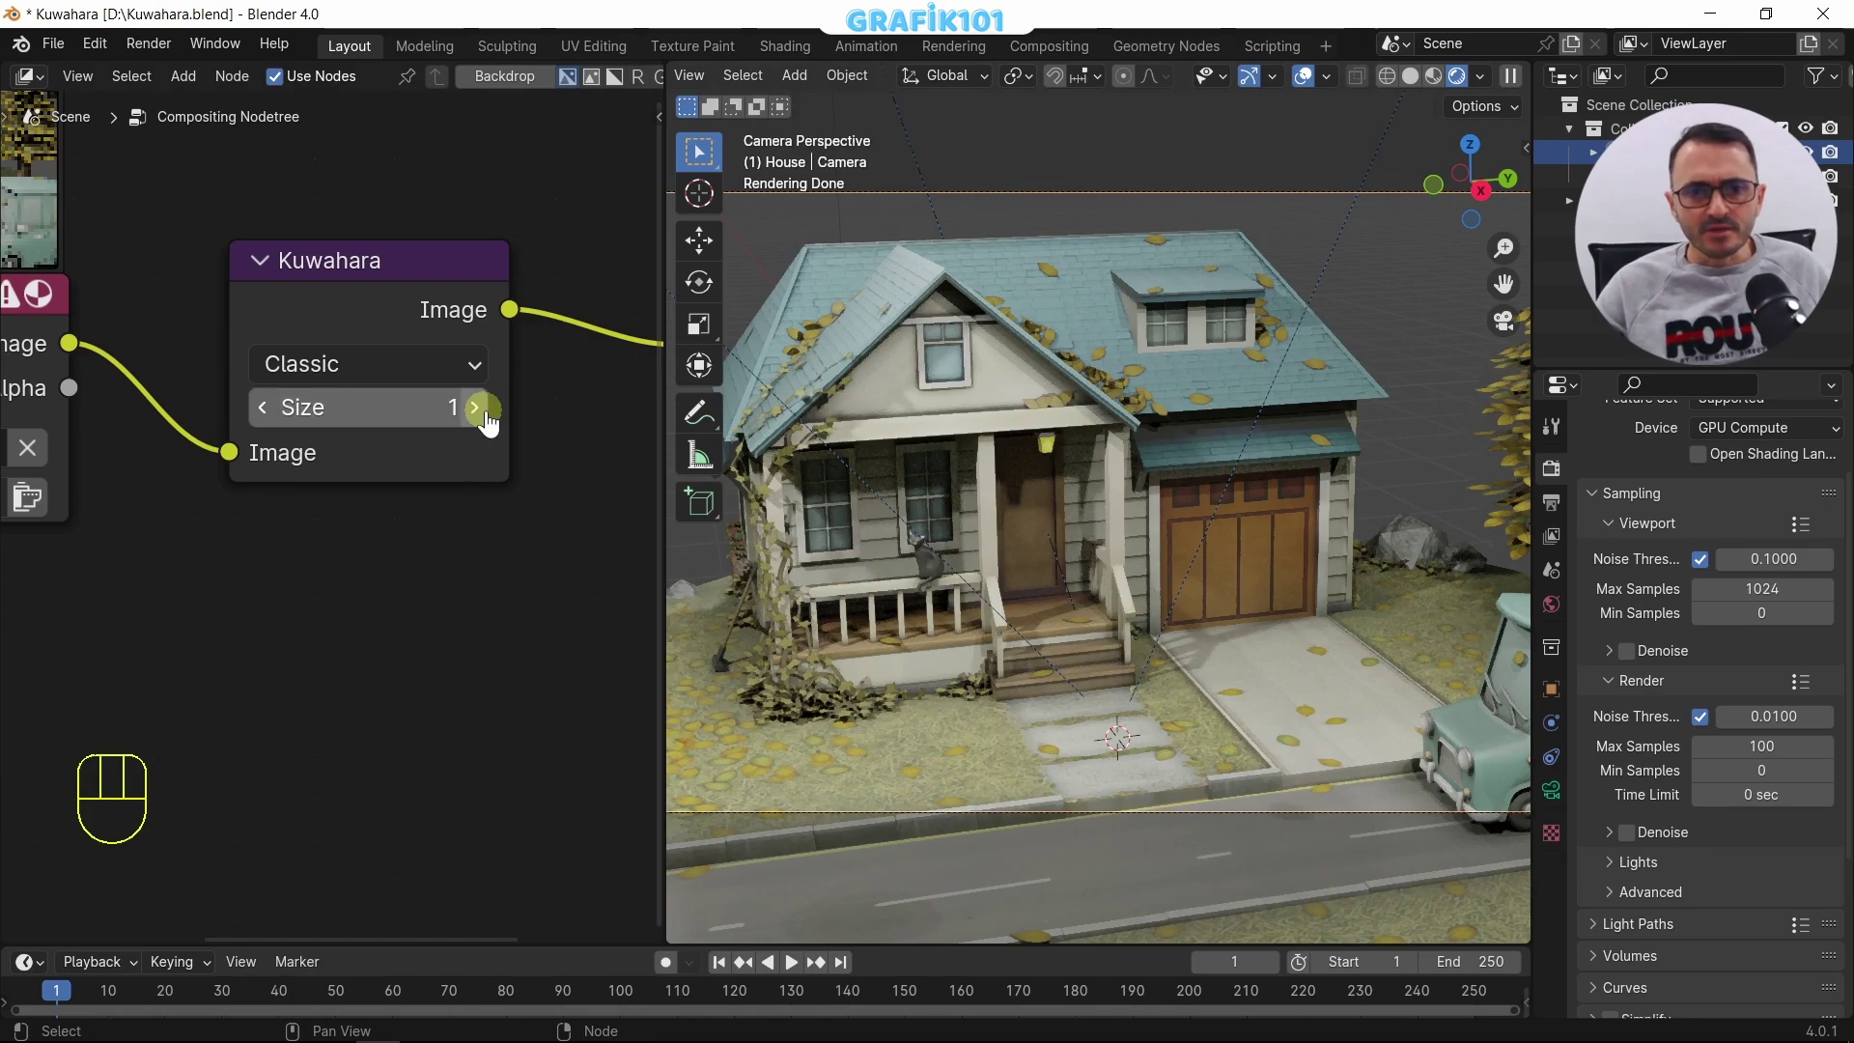
click(487, 428)
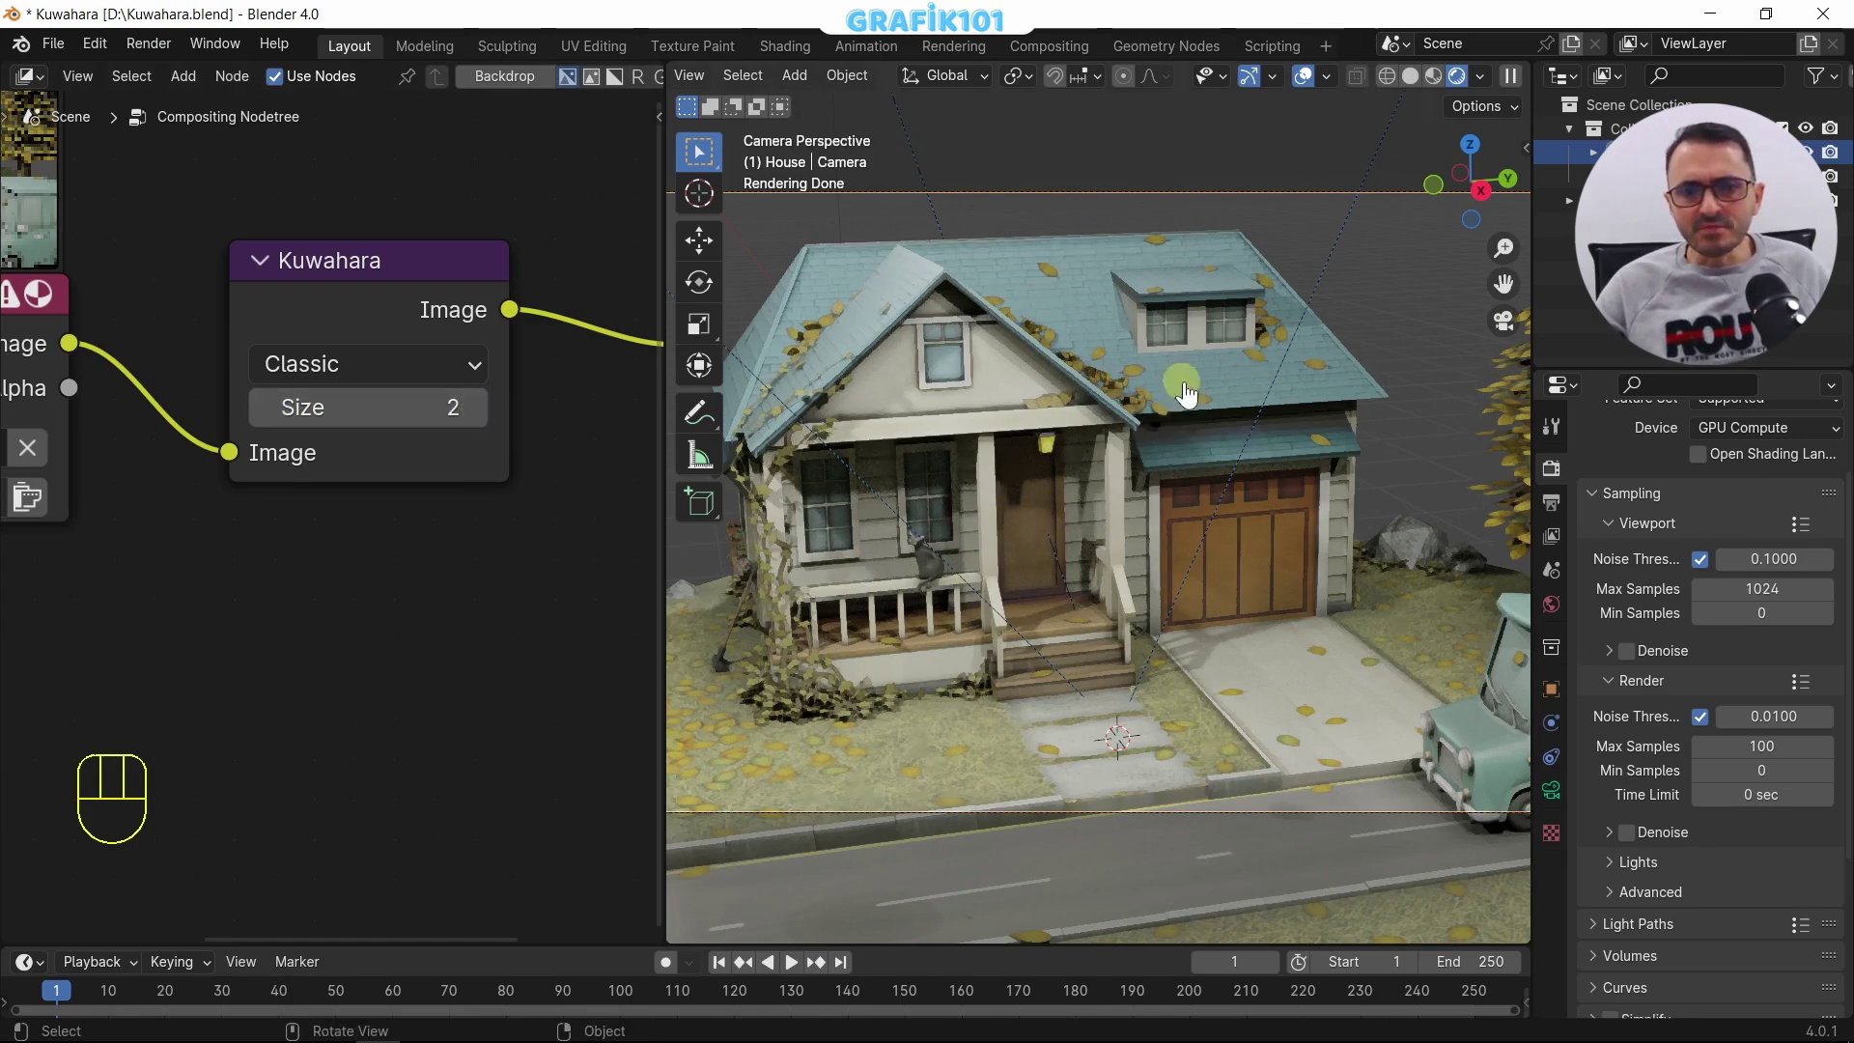
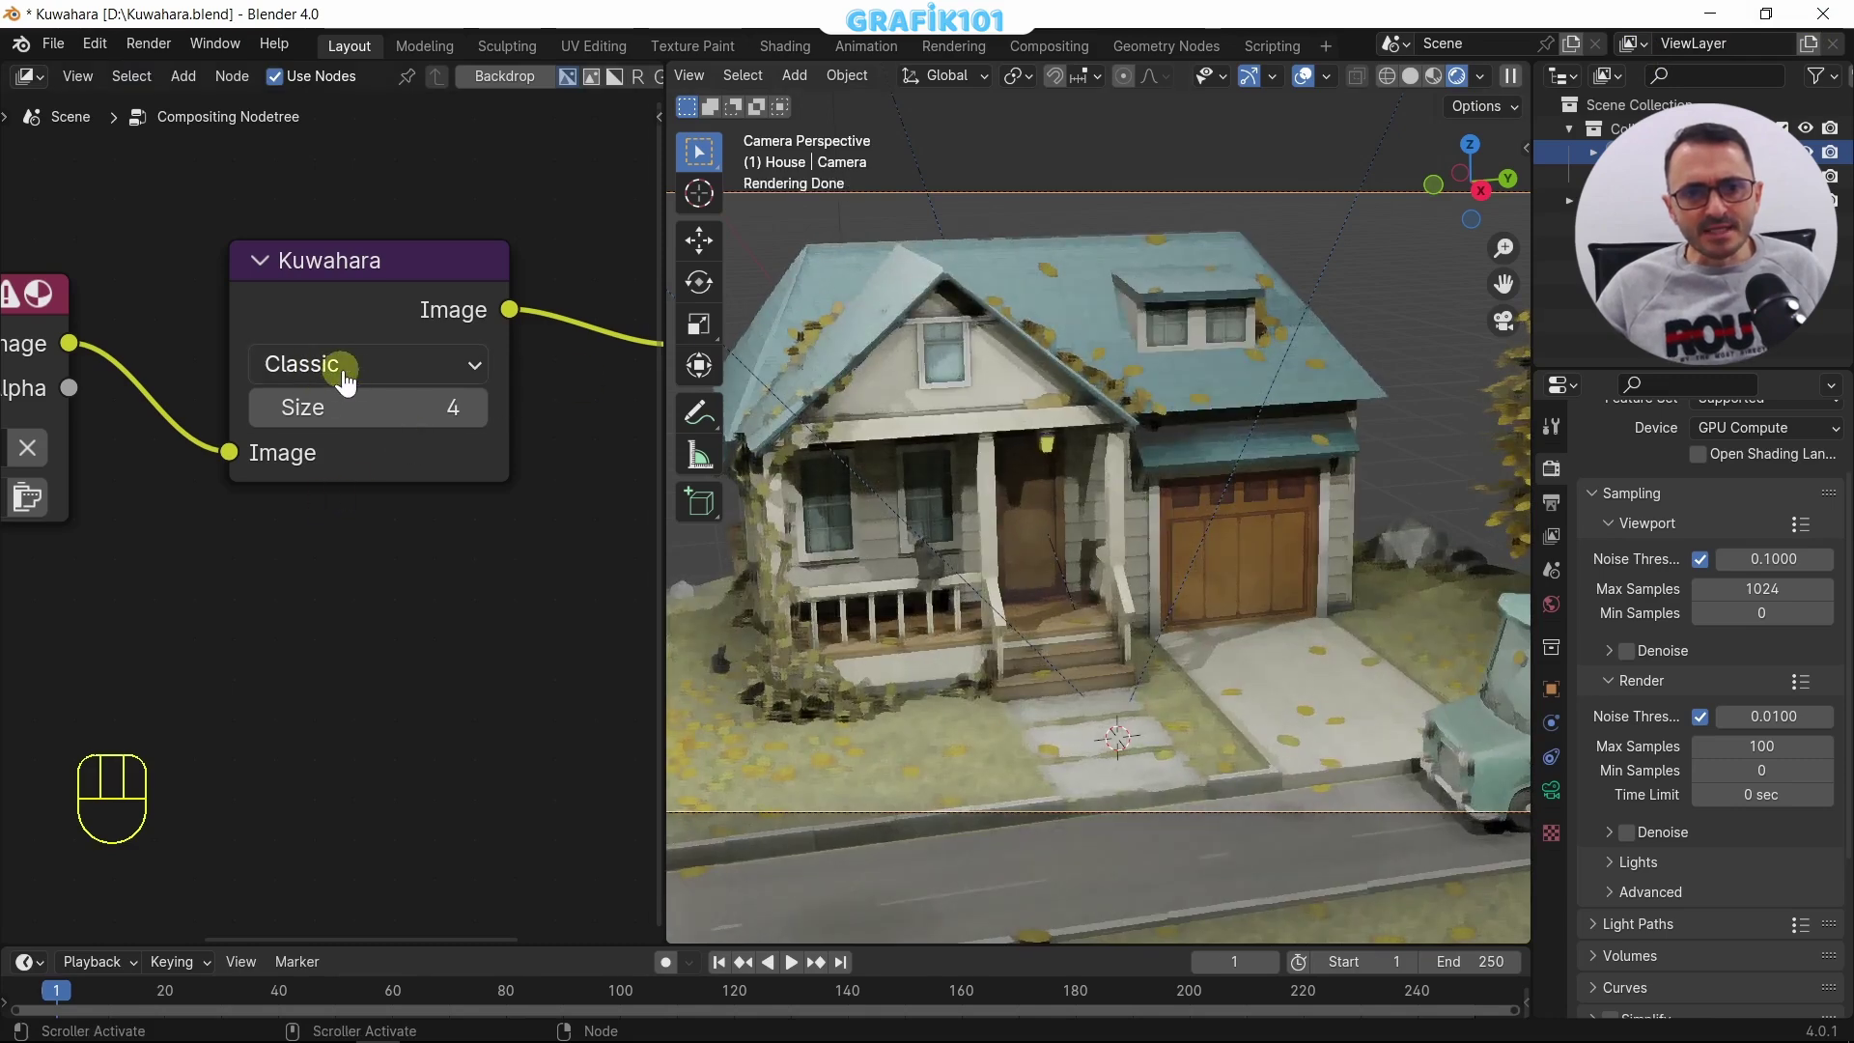
Step: Zoom into the front door and porch windows to judge the Anisotropic filter
drag(388, 376, 366, 474)
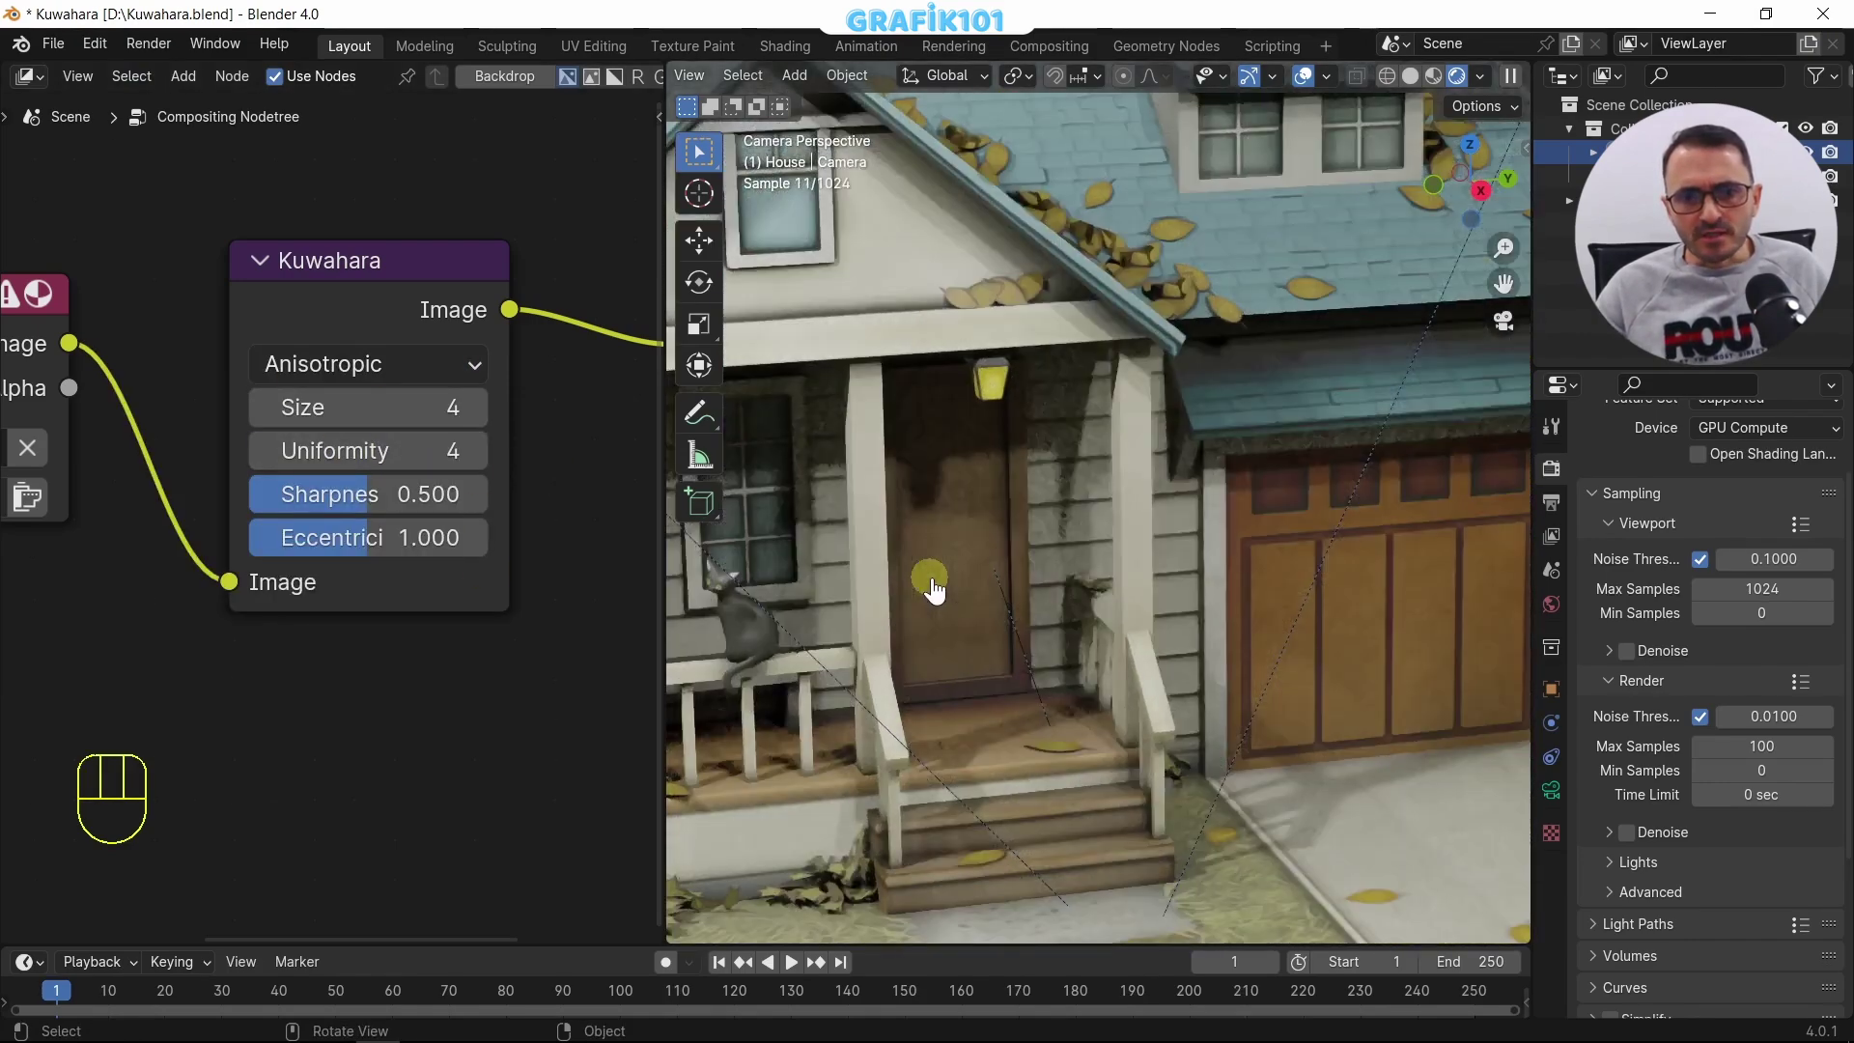
drag(1069, 564, 1276, 562)
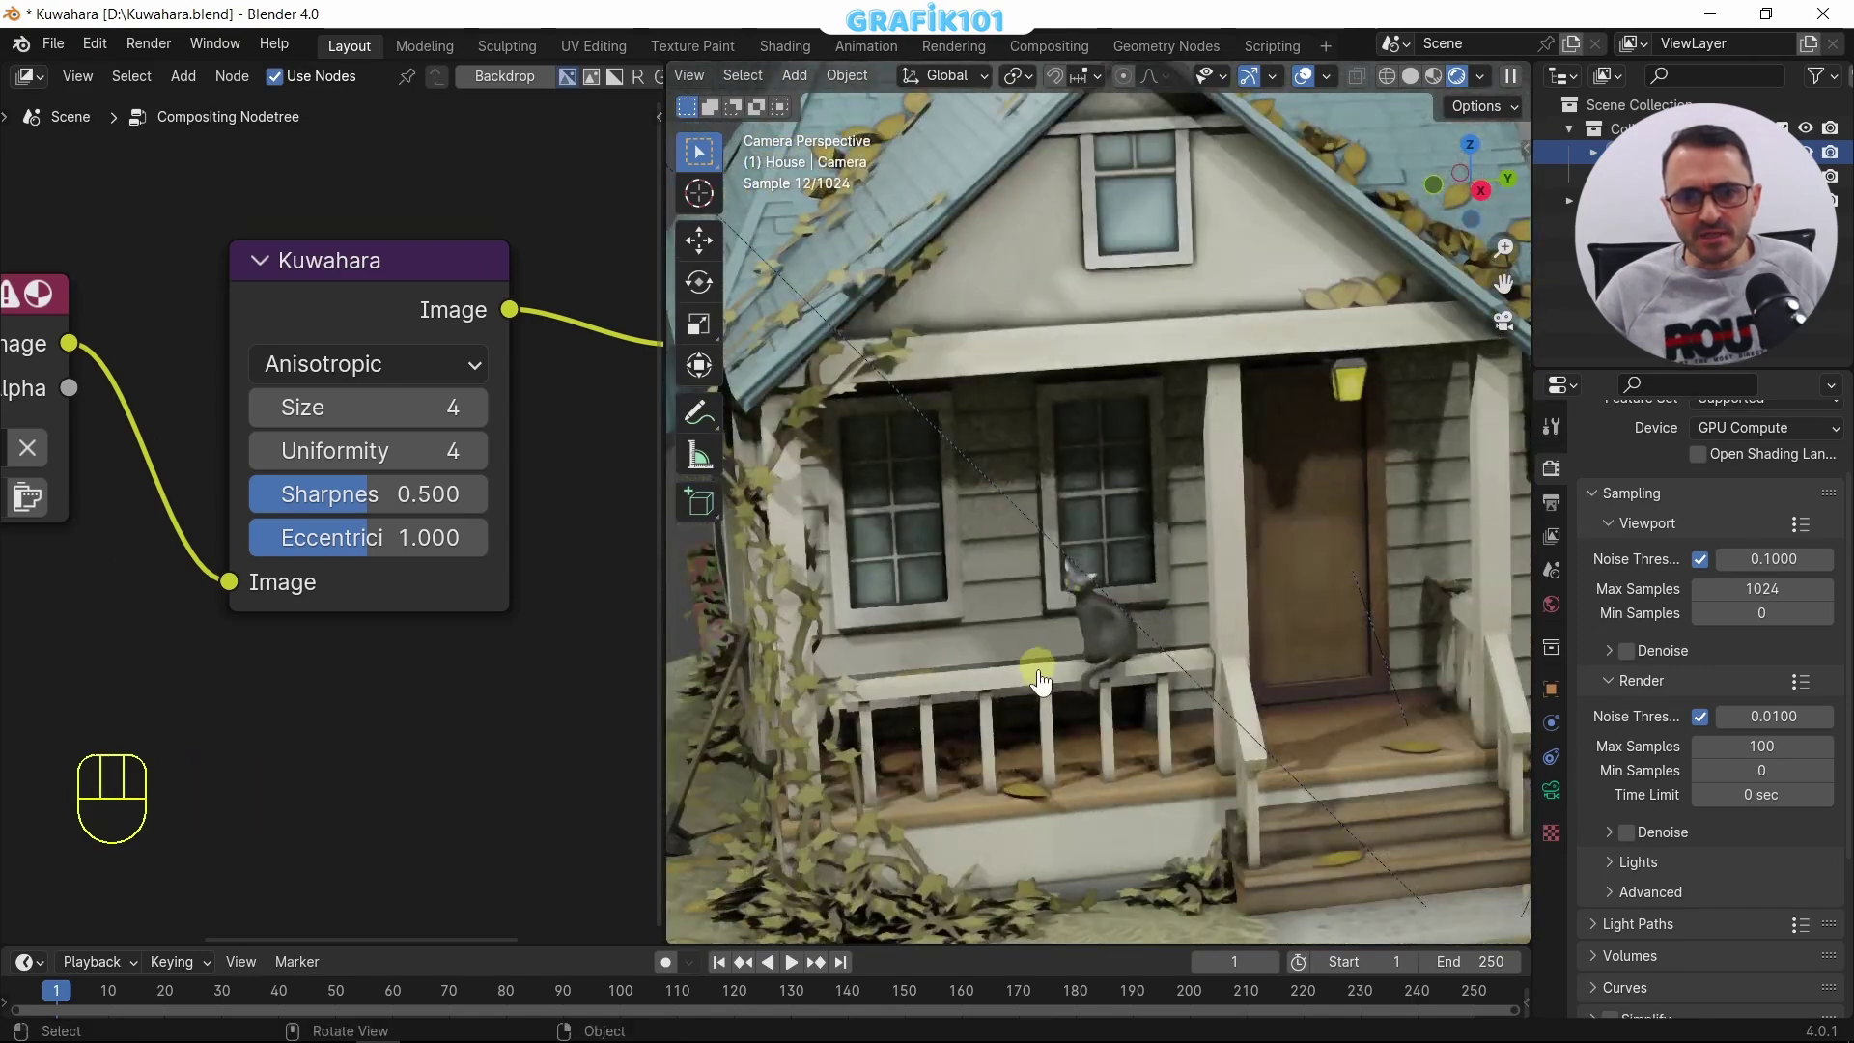
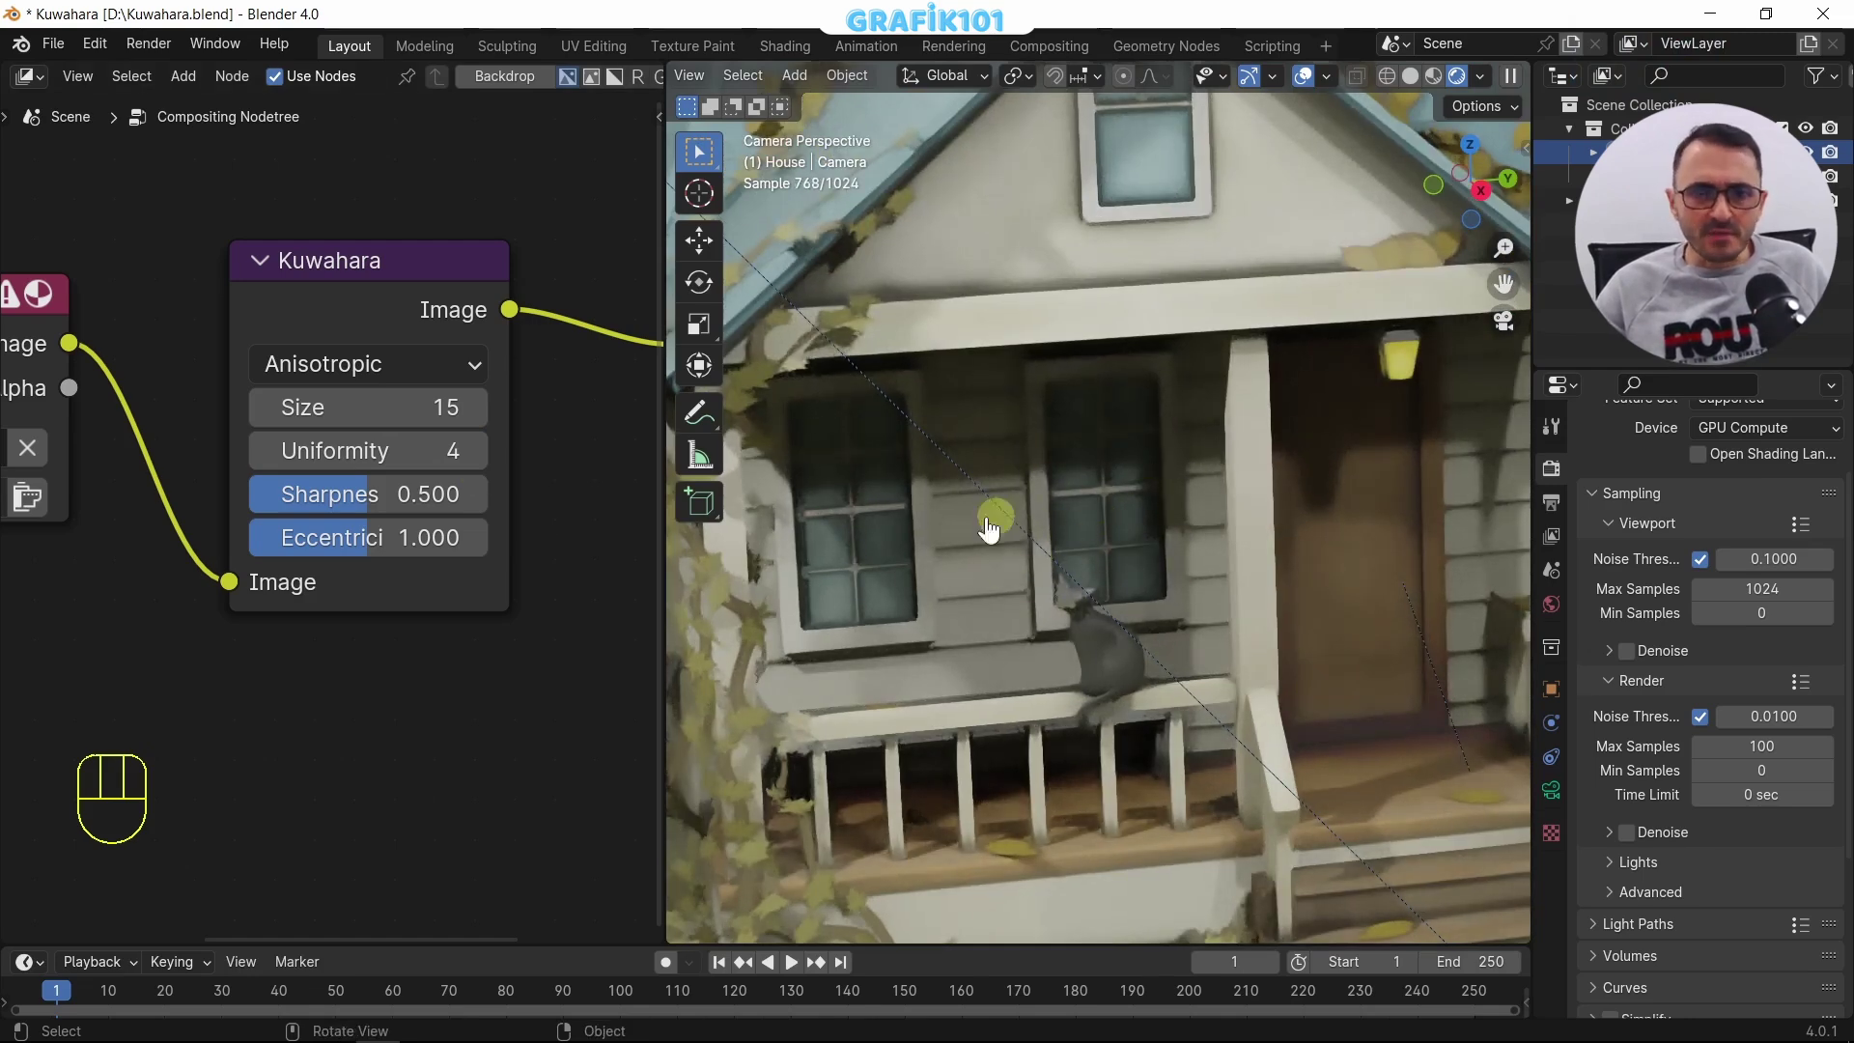
Step: Lower the Anisotropic Kuwahara size from 15 to 7
drag(407, 429, 333, 327)
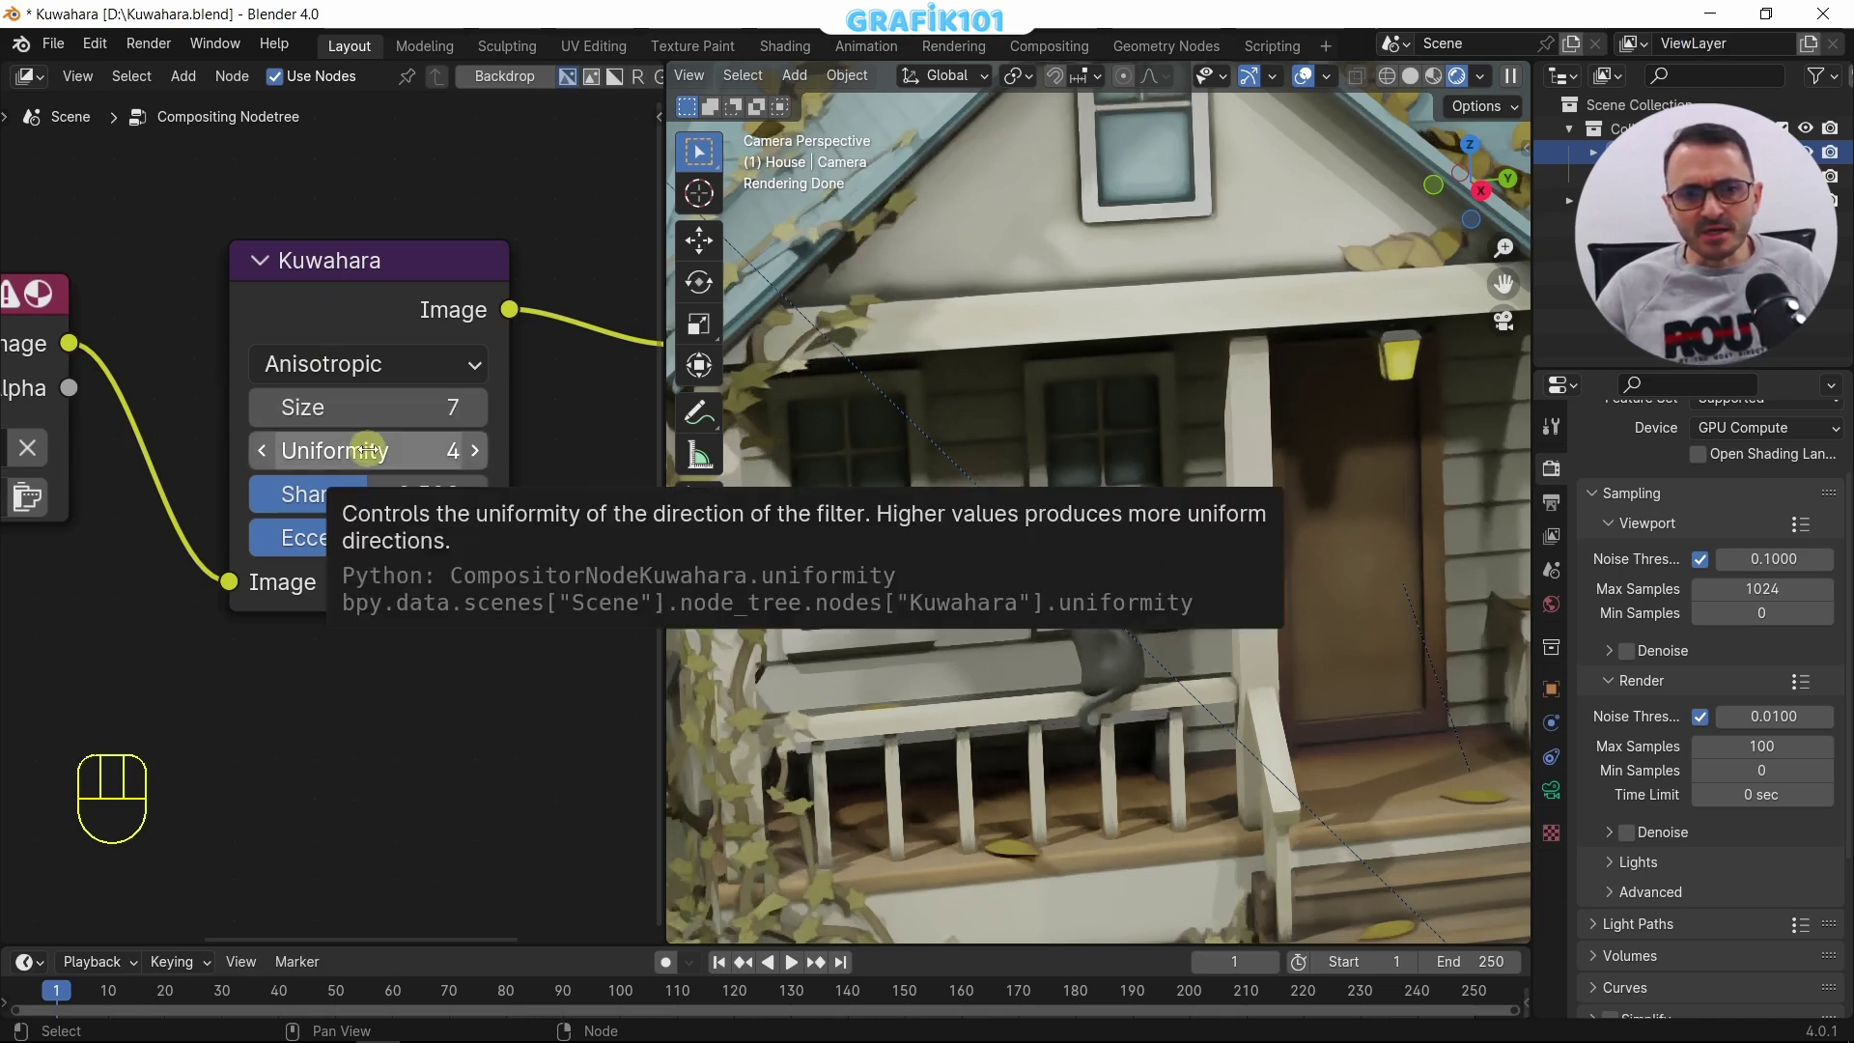
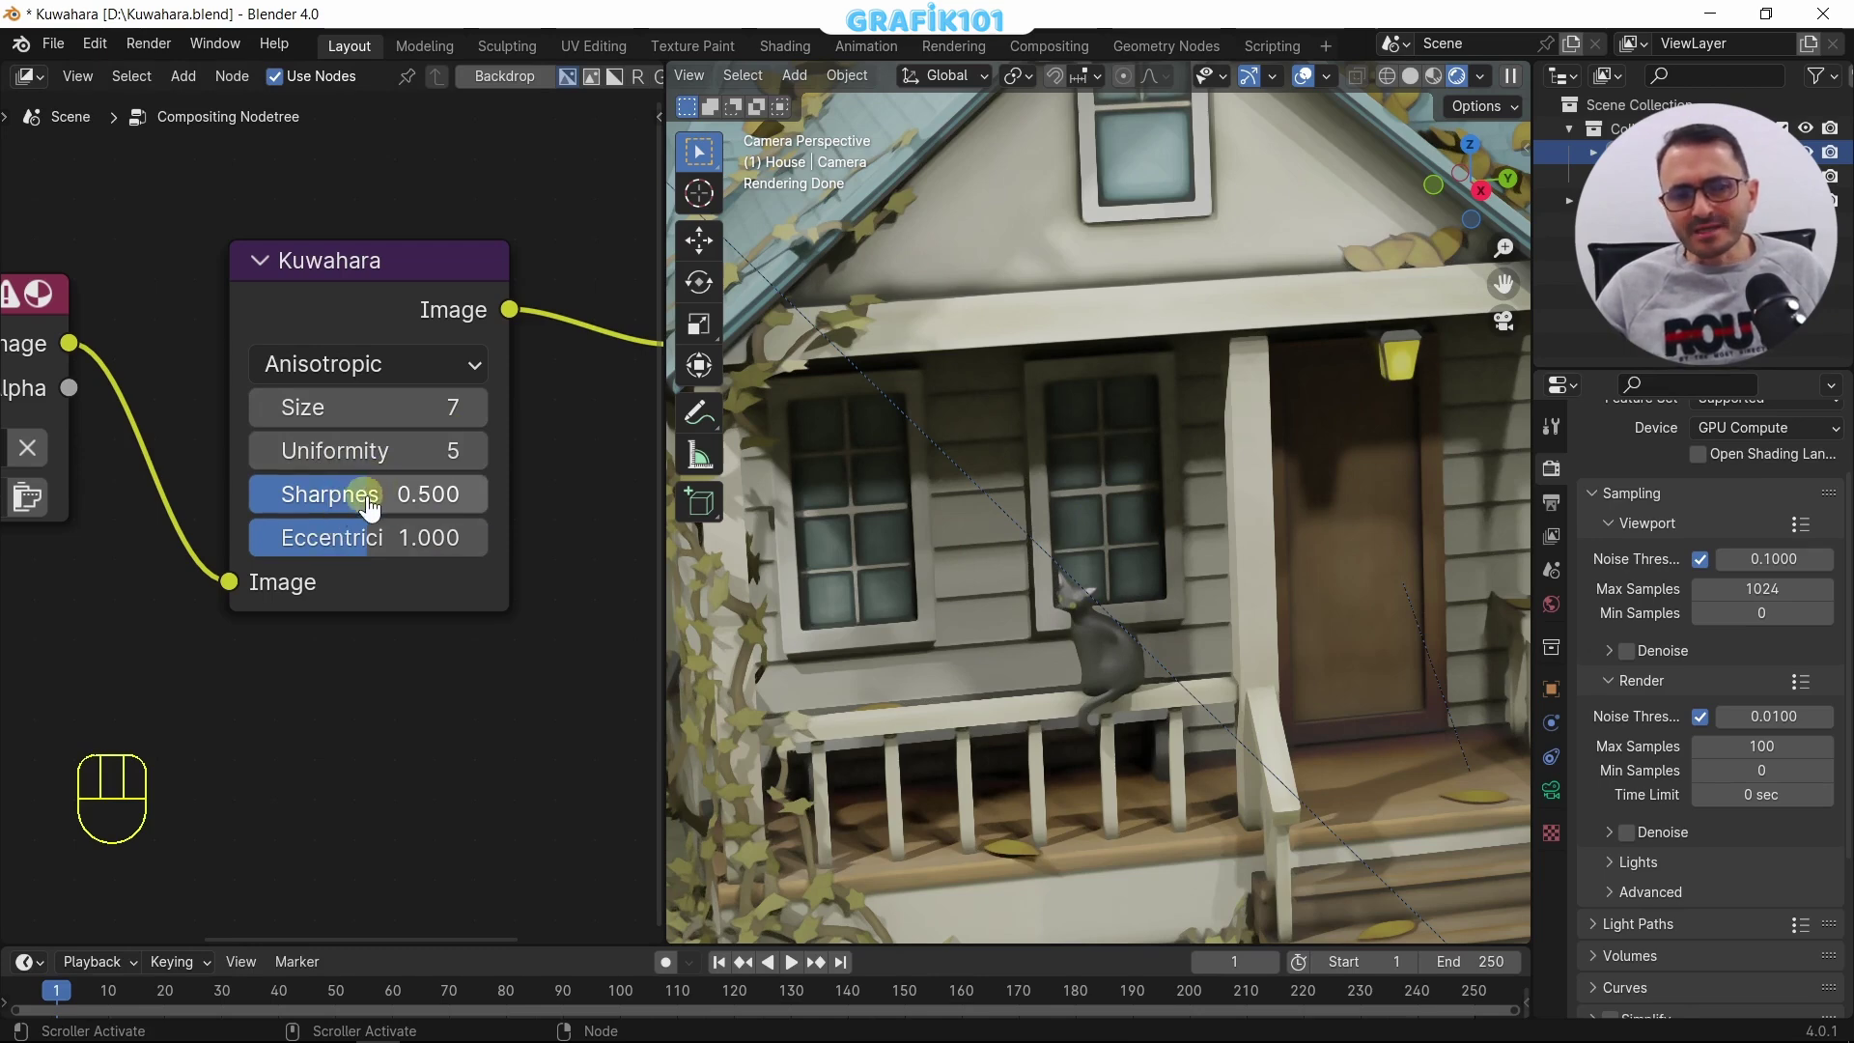
Step: Set the Kuwahara sharpness to 1.000 for crisper painted strokes
drag(360, 511, 256, 511)
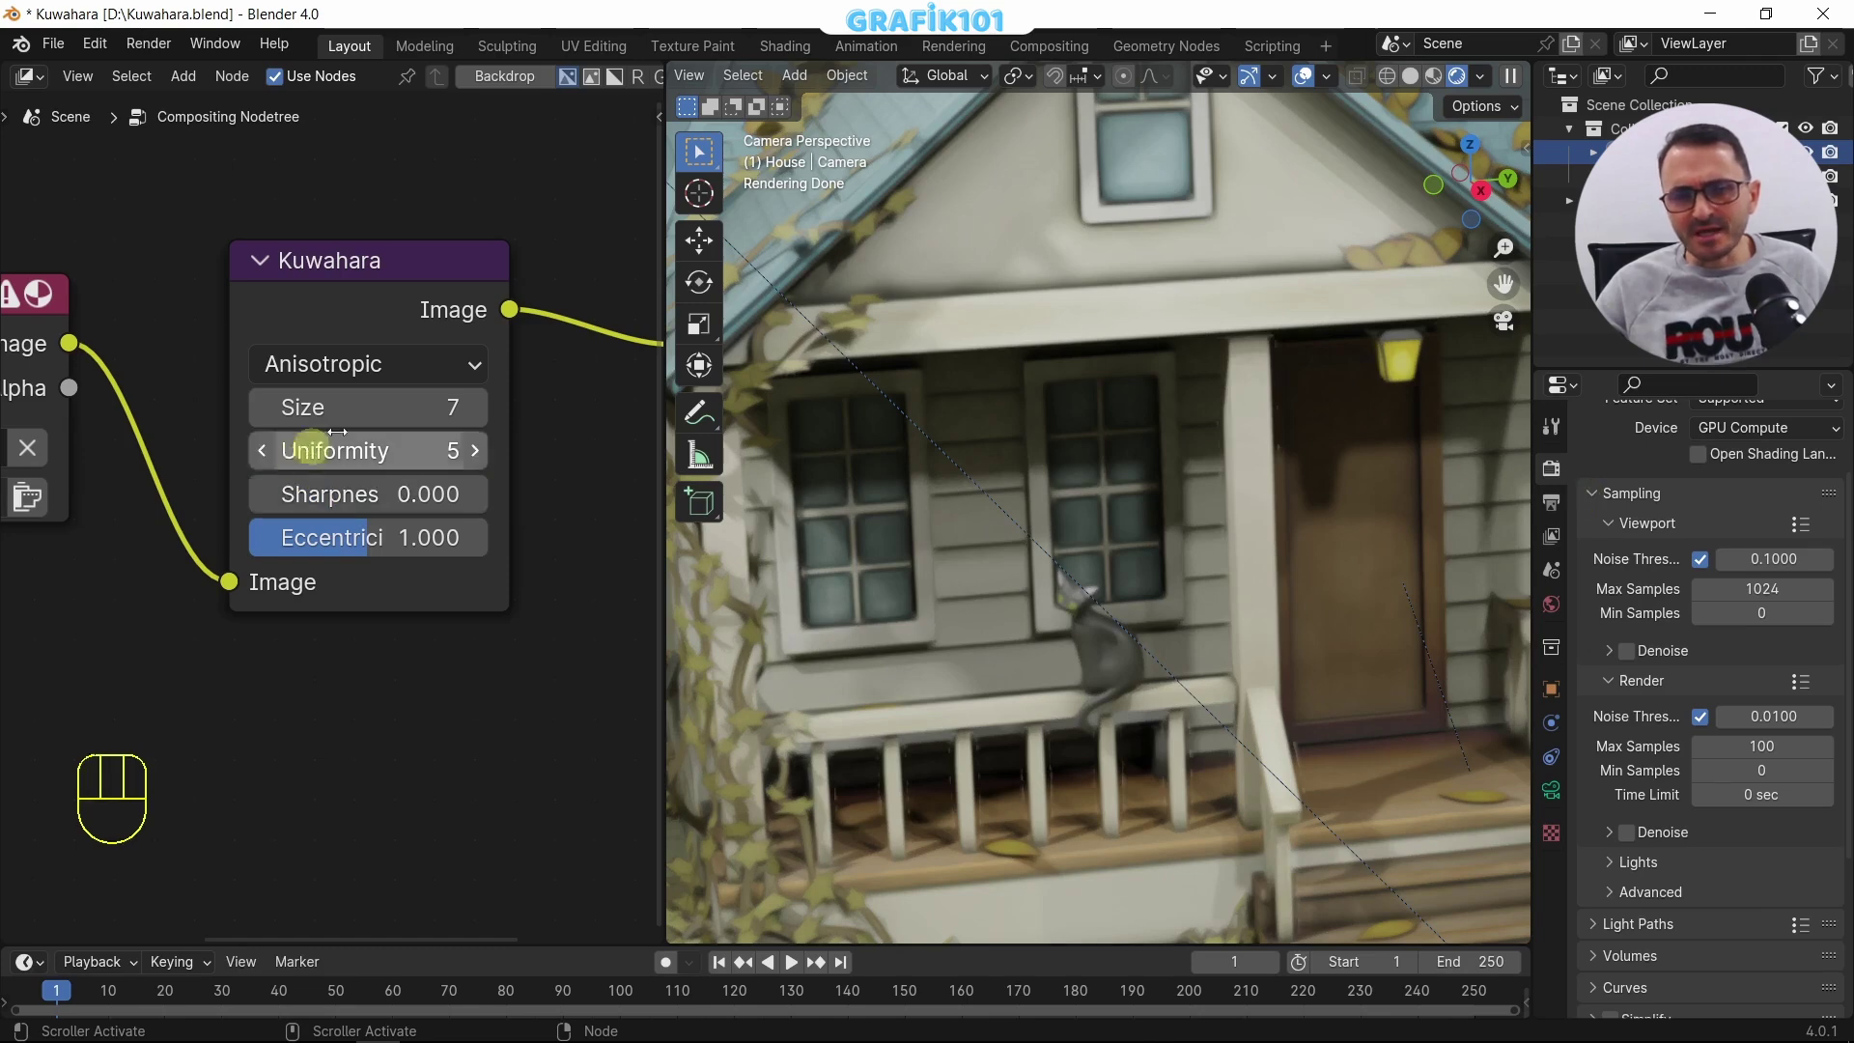
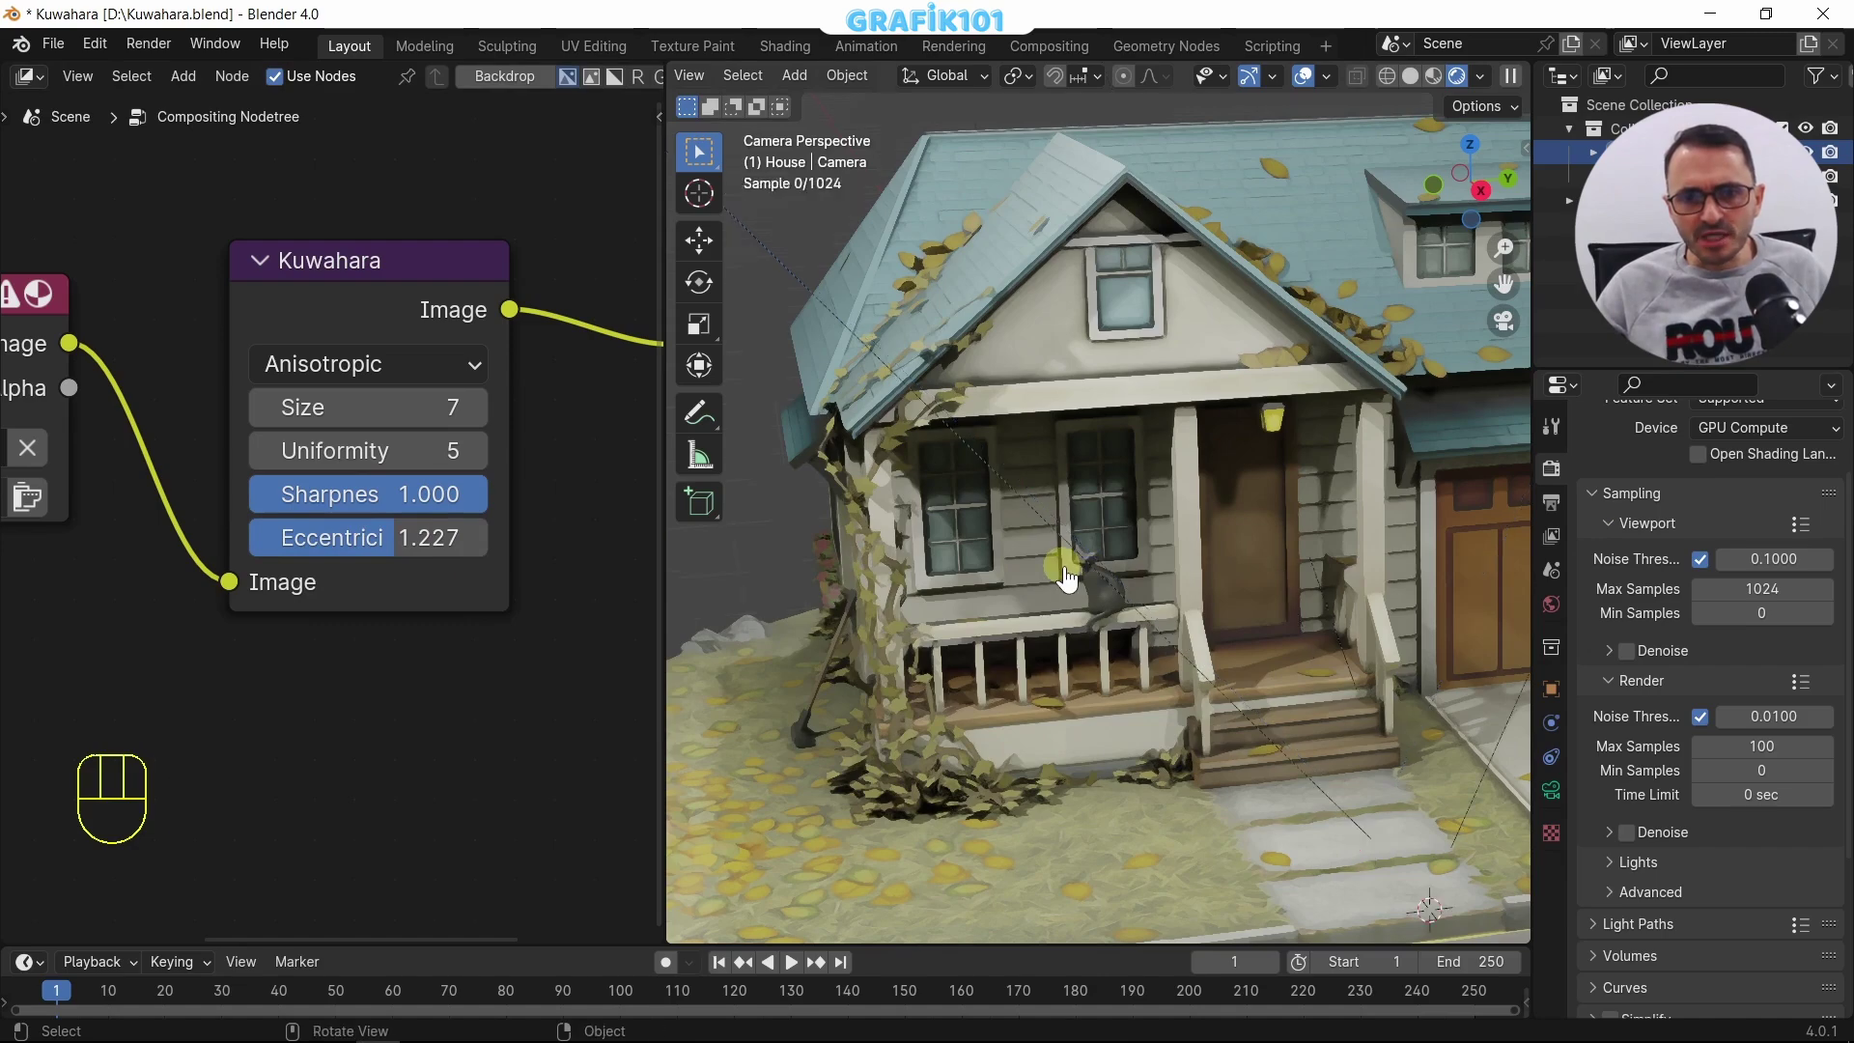
Step: Raise the Kuwahara eccentricity and start retyping the size to settle on 12
drag(381, 550, 305, 566)
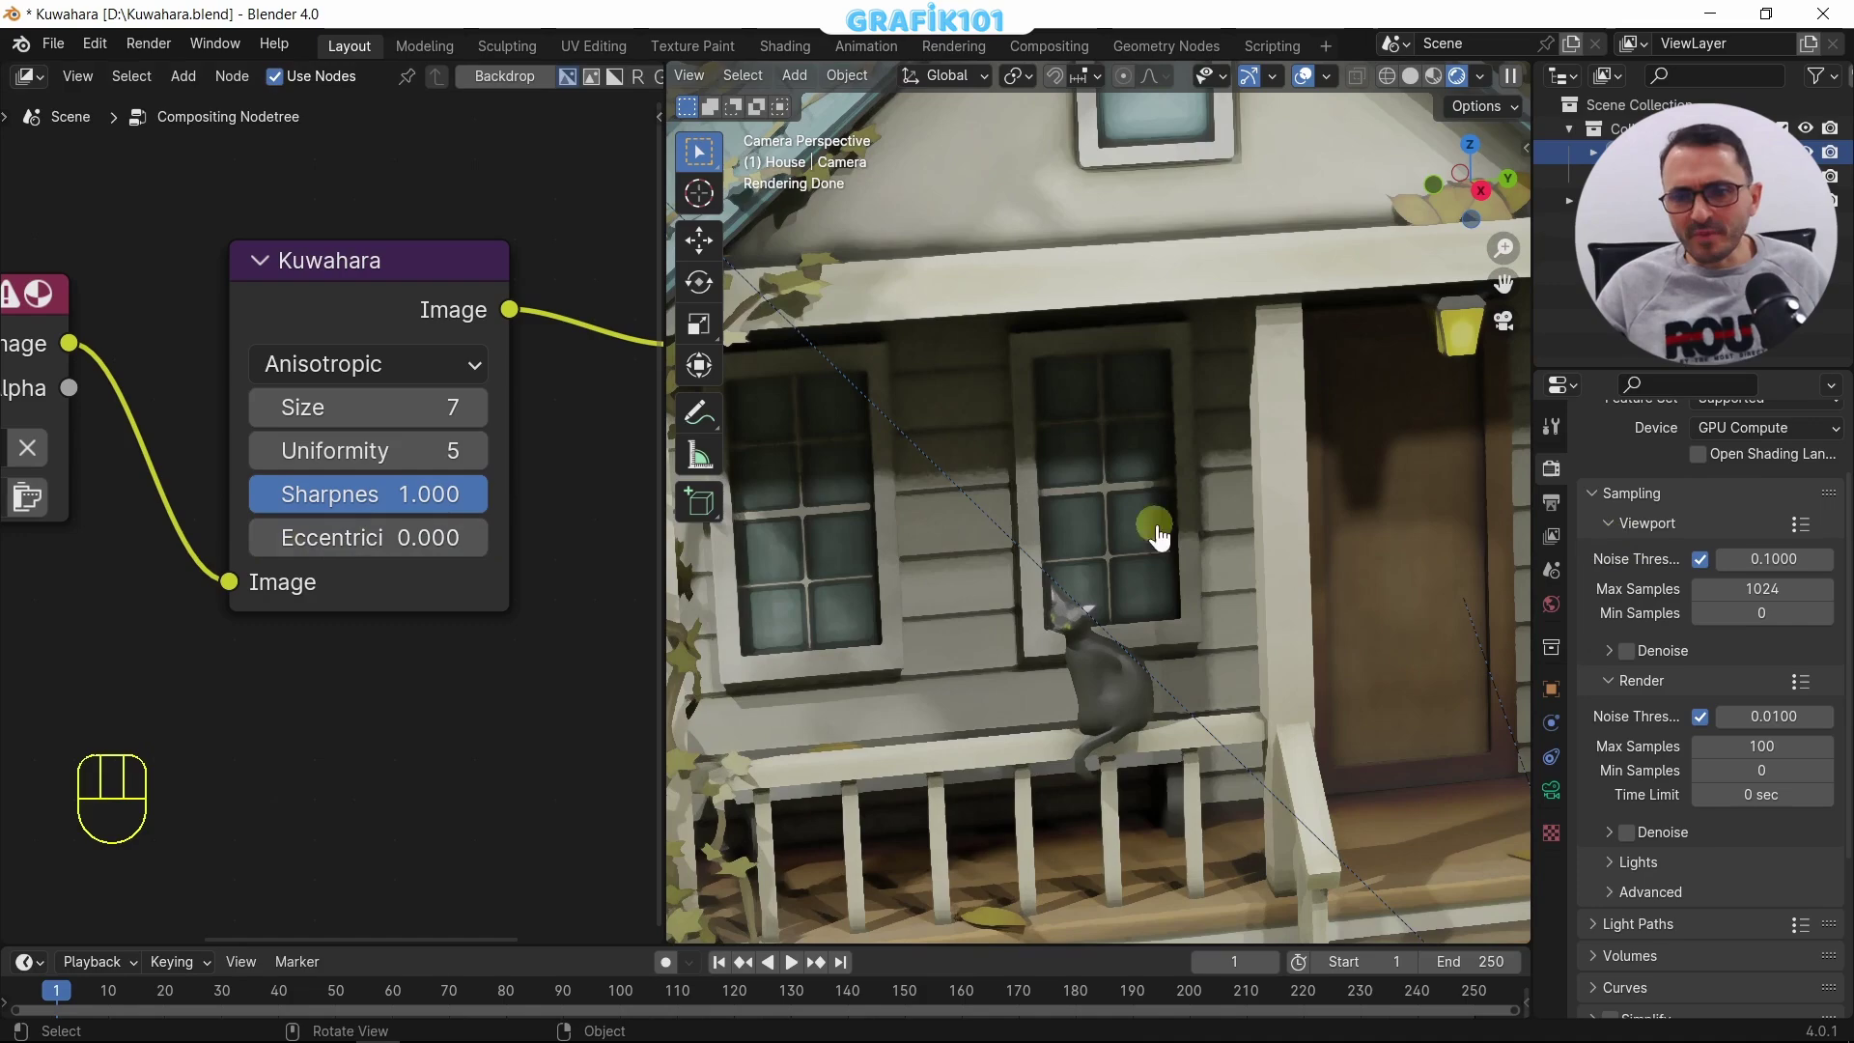
drag(338, 547, 333, 555)
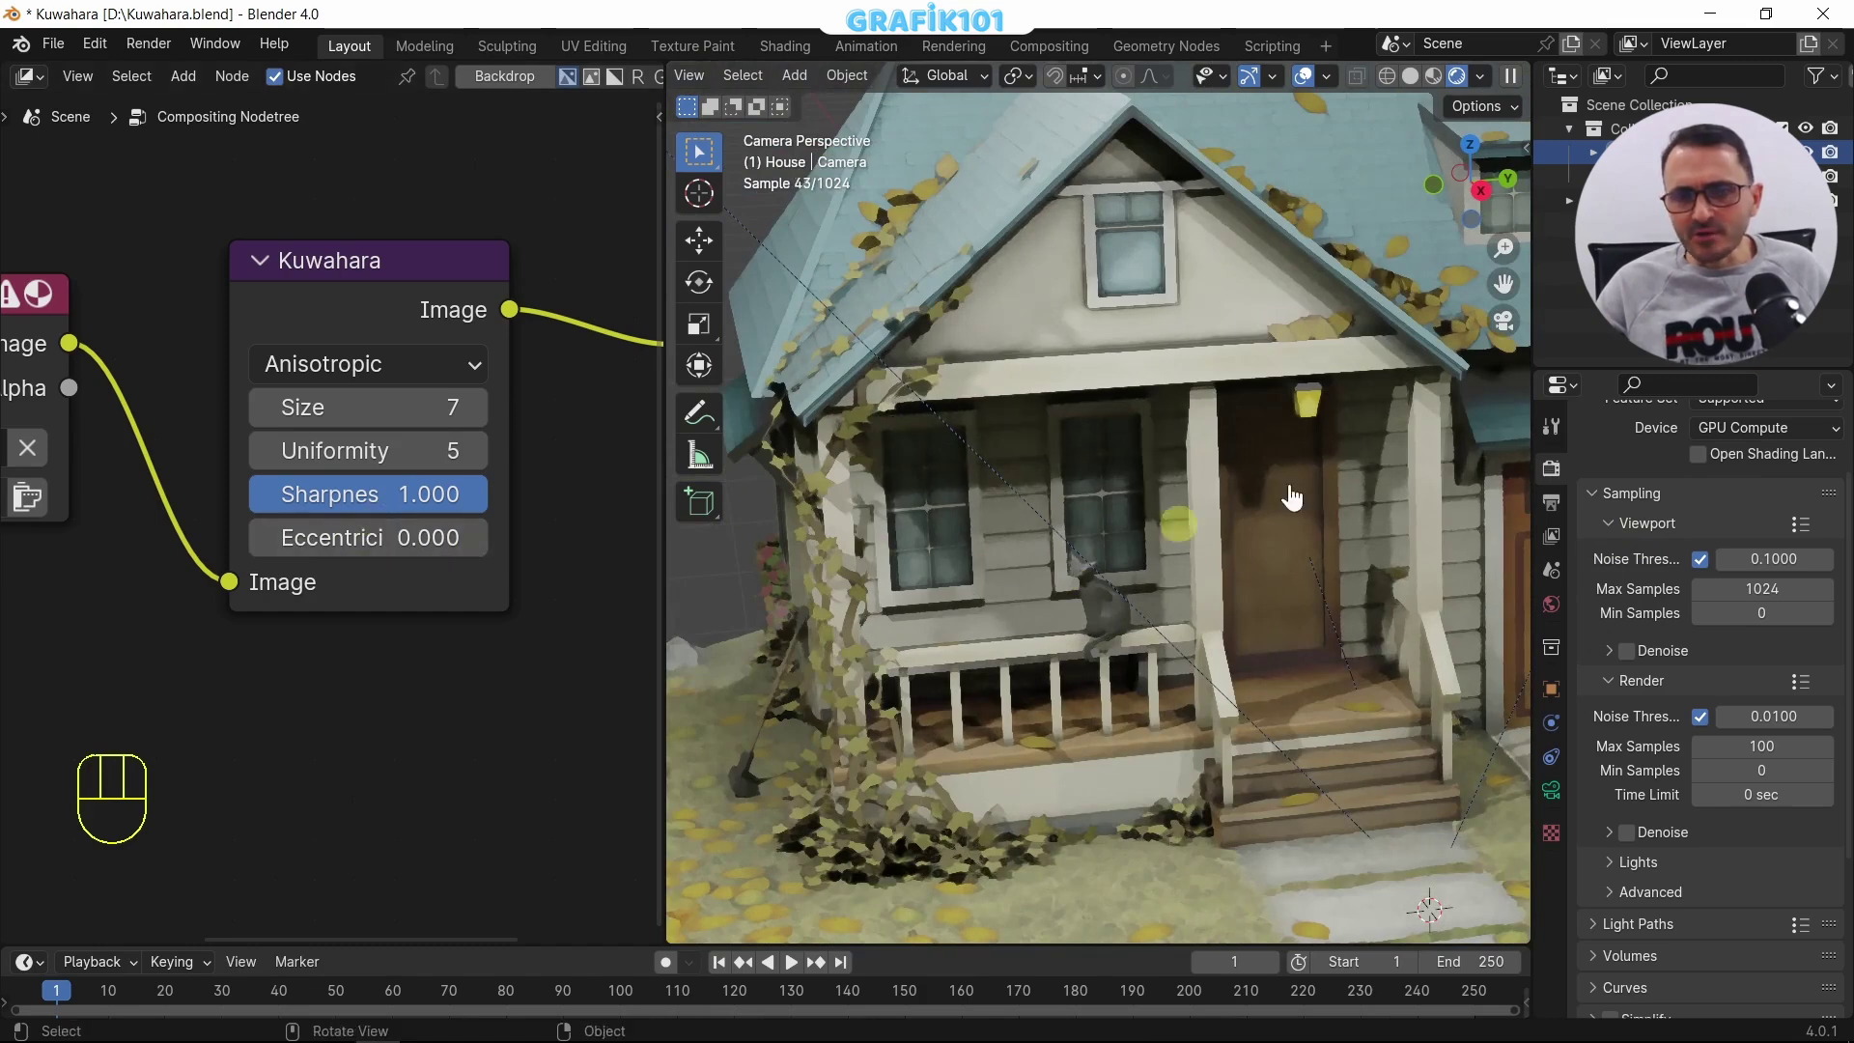
drag(344, 543, 359, 546)
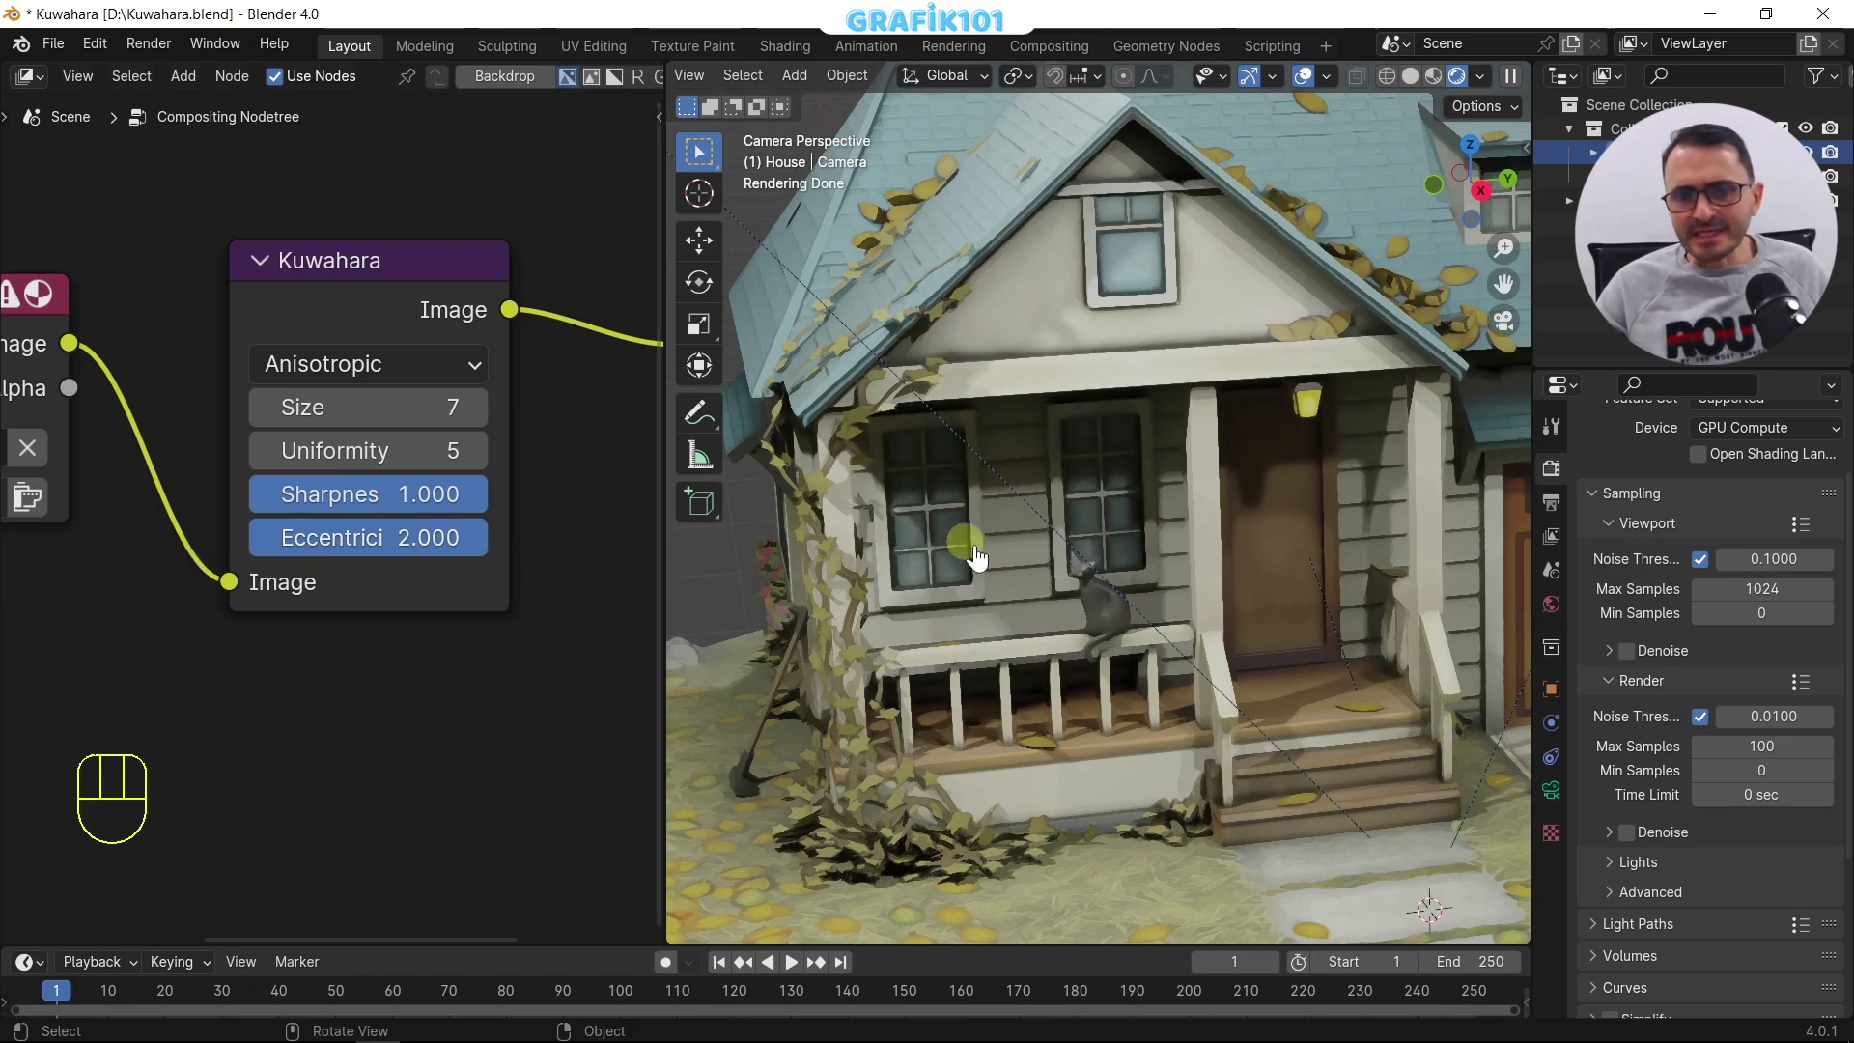
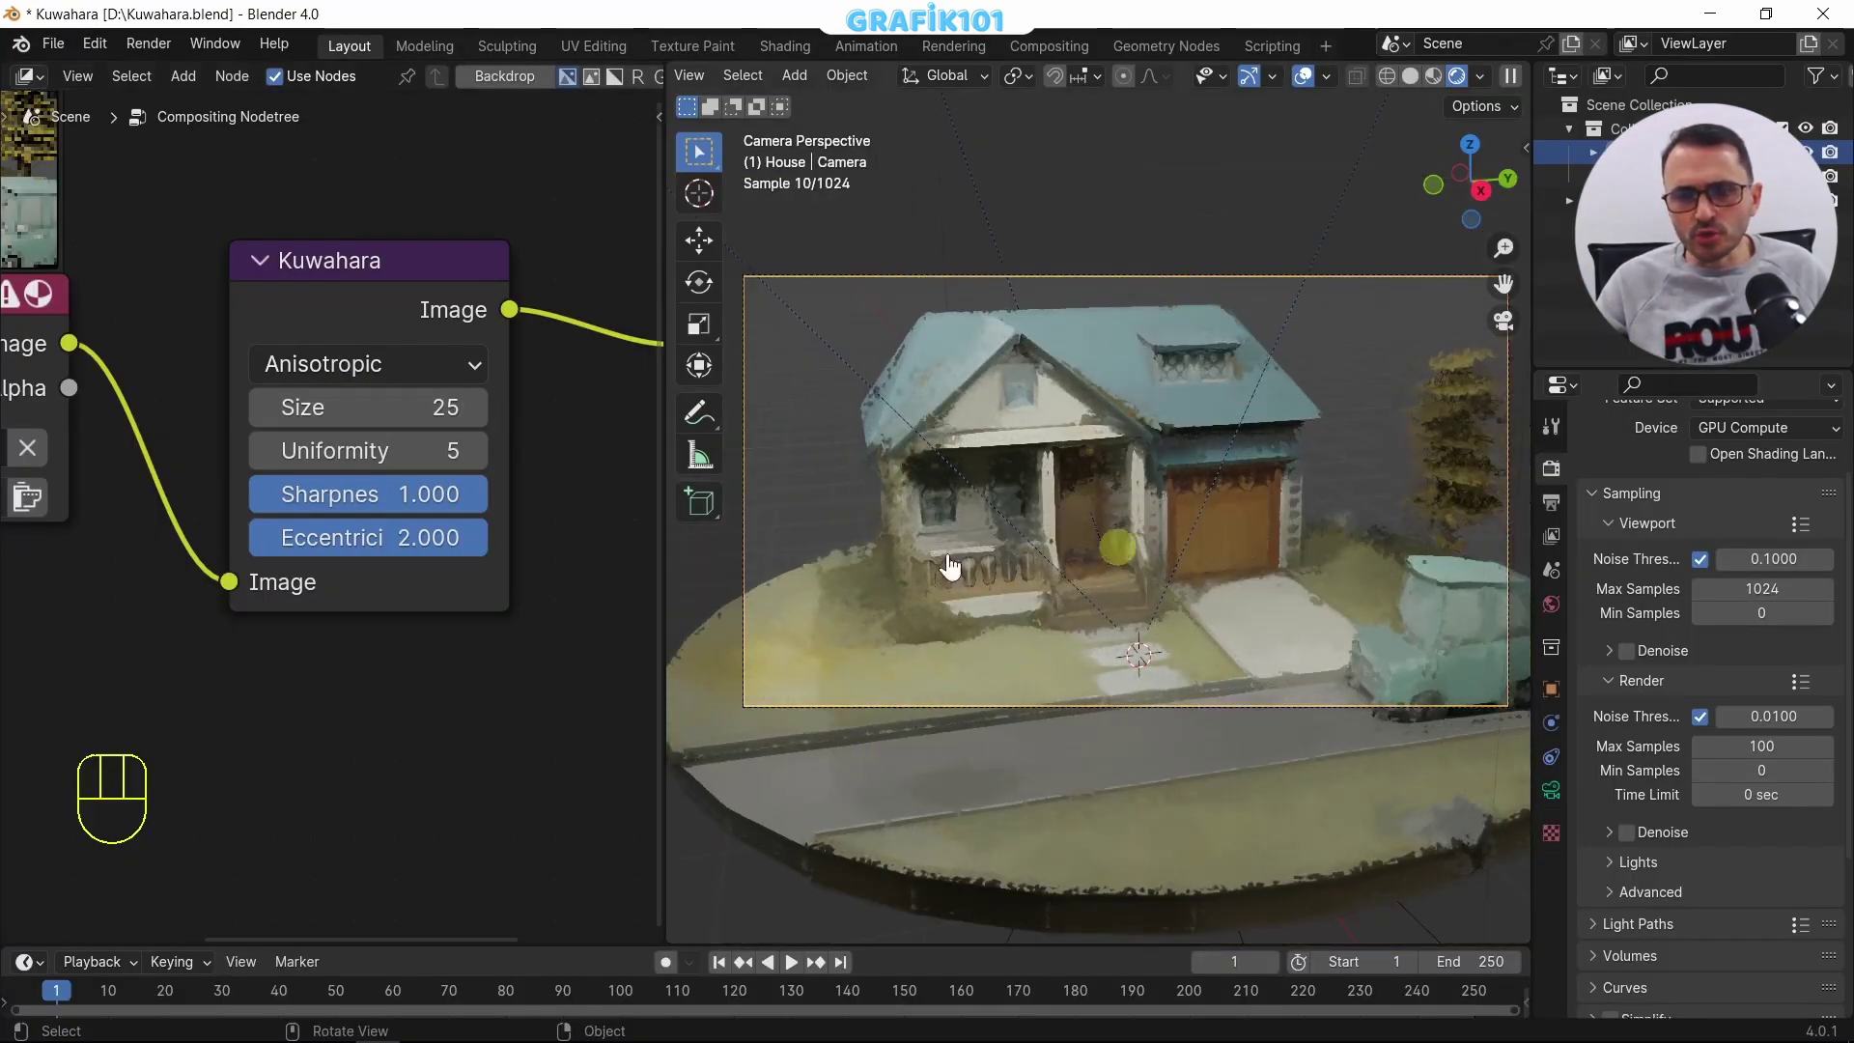
click(1349, 614)
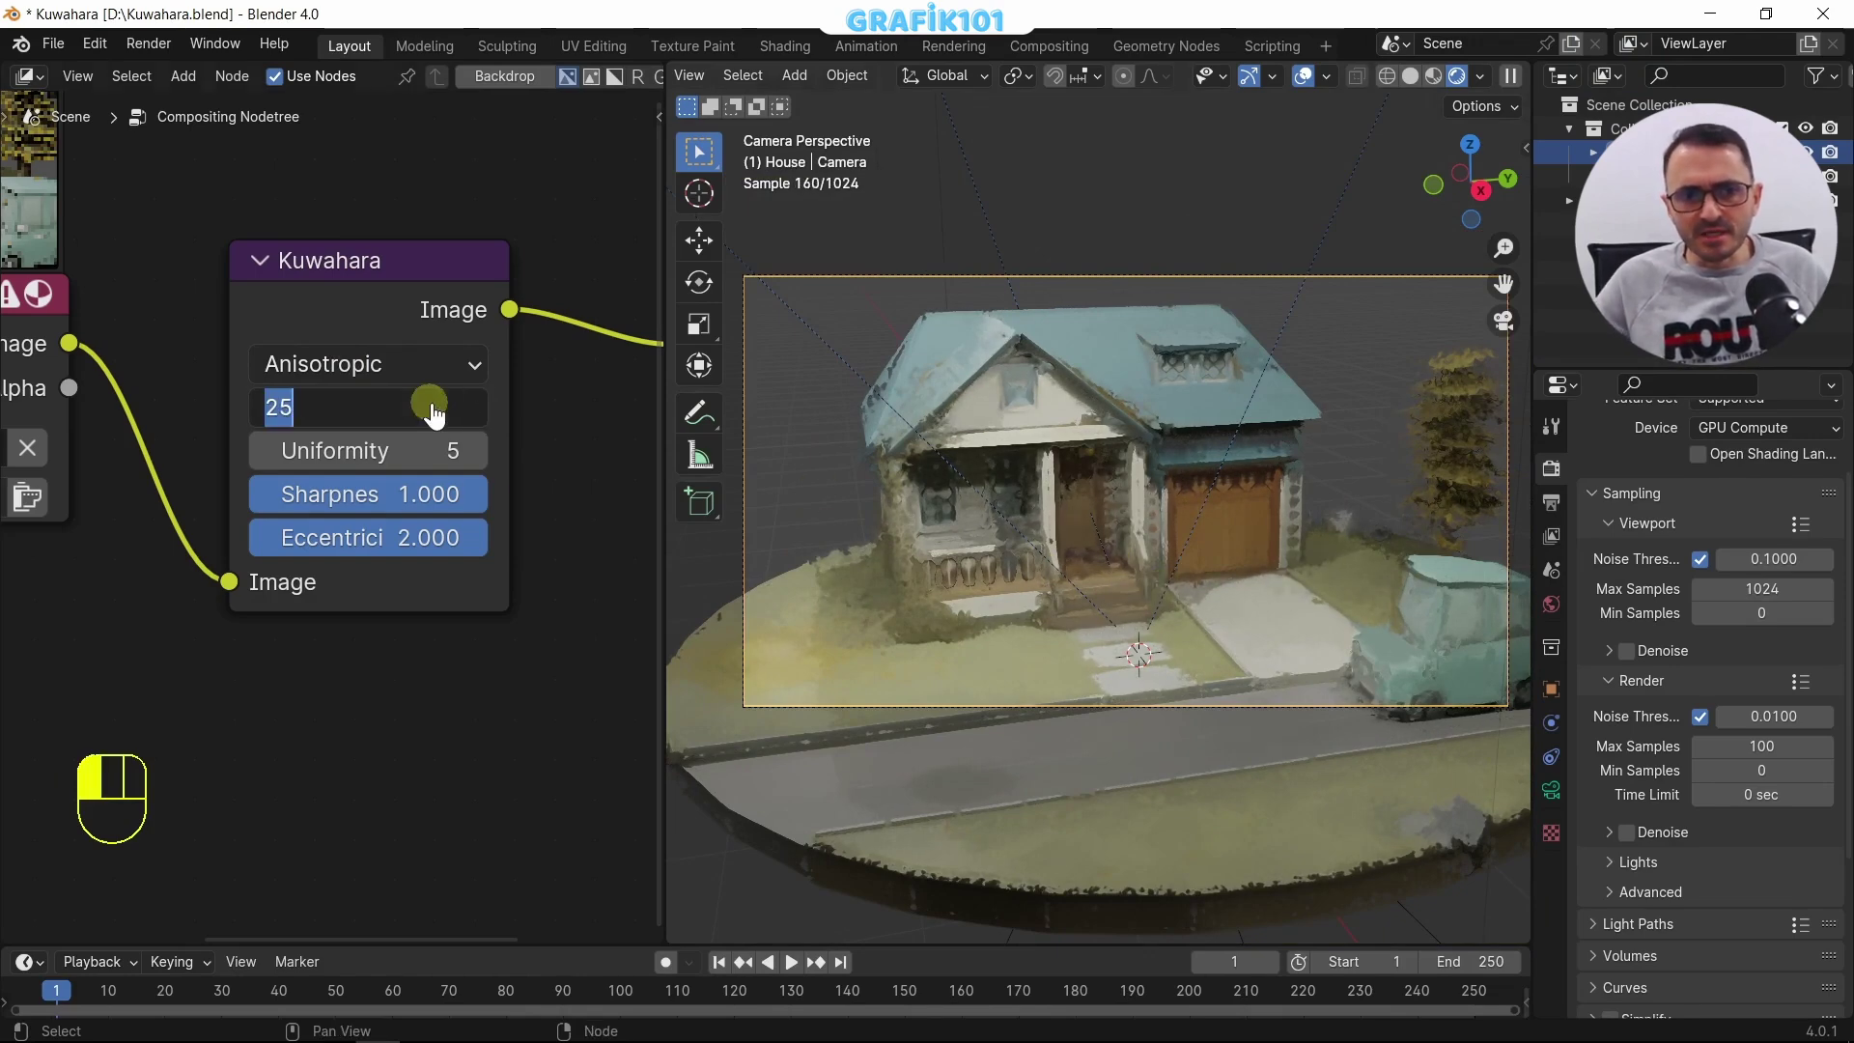